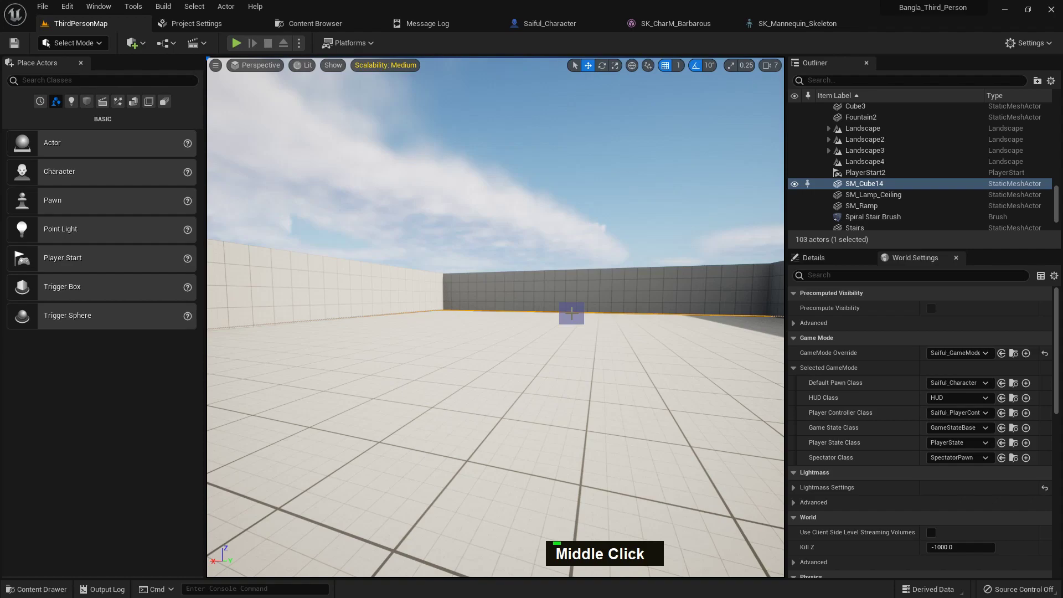
Start a play-in-editor session and move the barbarian character around the third-person level
key(F11)
key(alt+p)
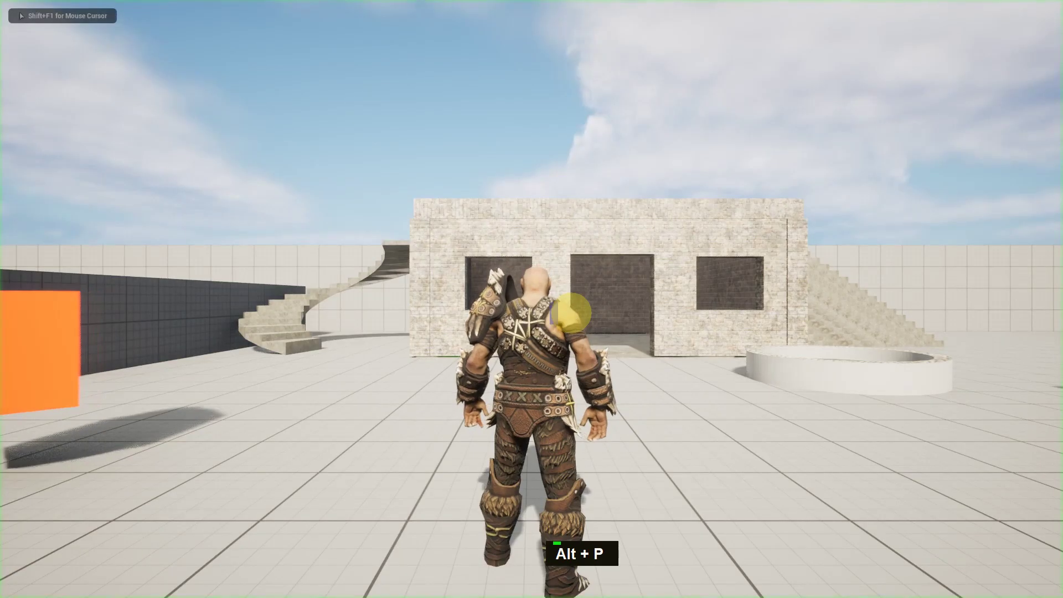
key(space)
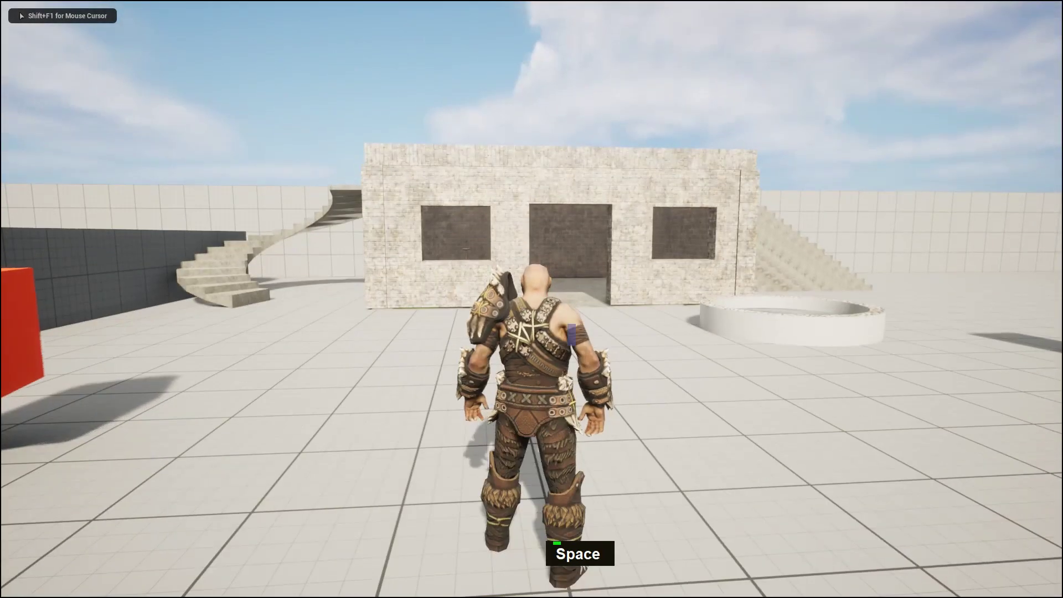
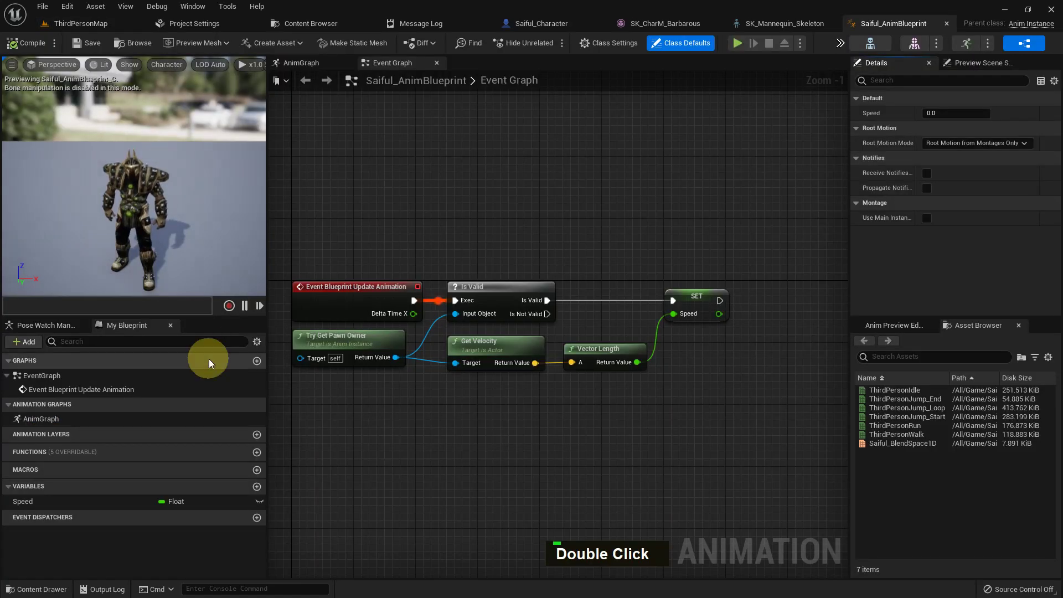
Add a Boolean variable named IsItInAir? to the animation blueprint
right_click(512, 269)
scroll(up, 3)
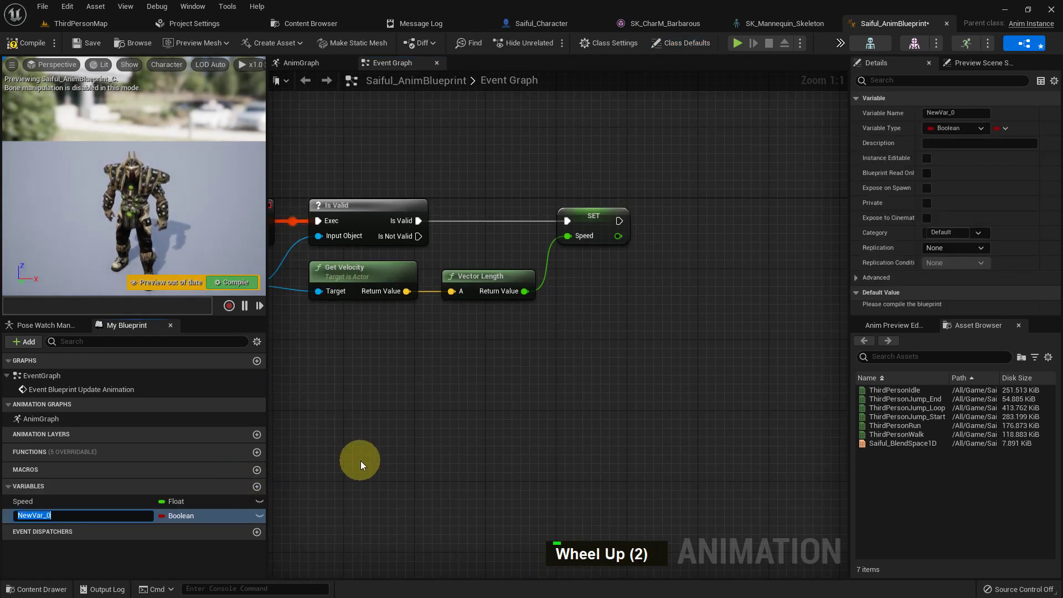
key(s)
key(shift+i)
key(t)
key(i)
key(n)
key(shift+Return)
Place a SET IsItInAir? node after the Speed setter in the Event Graph
scroll(up, 3)
right_click(671, 265)
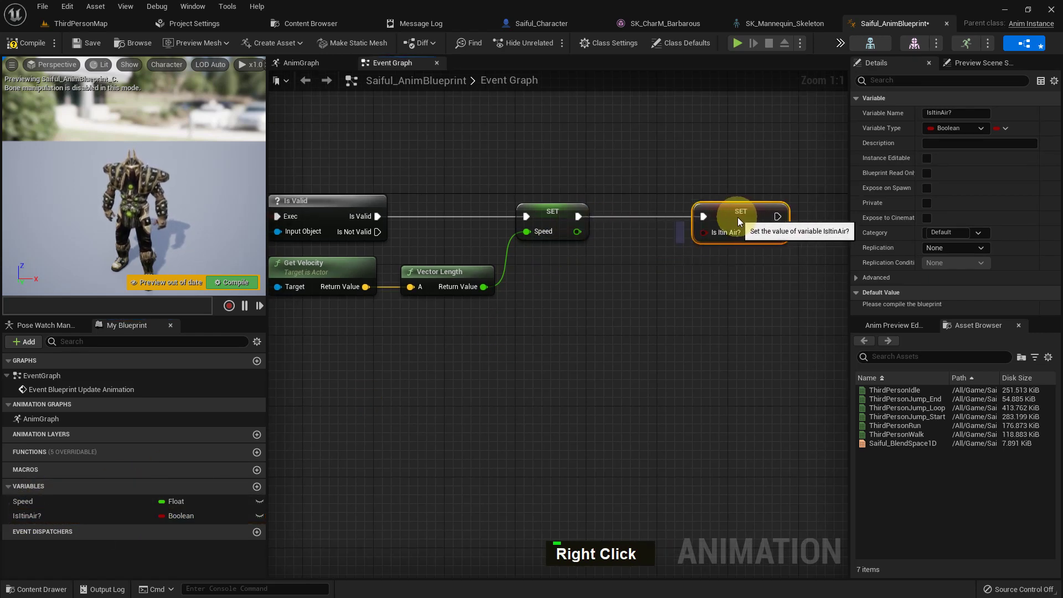
Add a Get Movement Component node fed from Try Get Pawn Owner
right_click(618, 305)
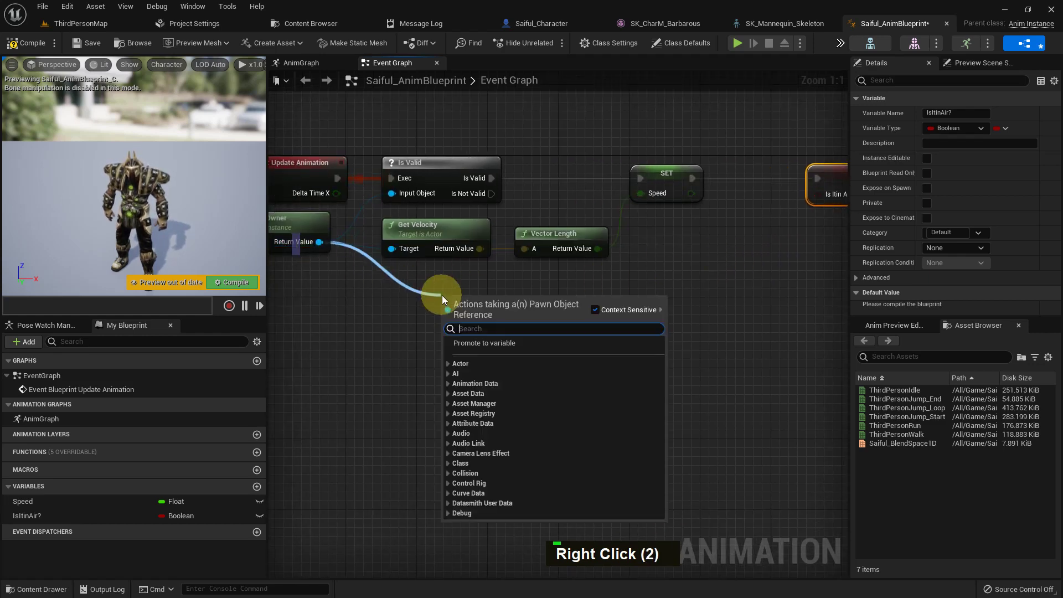
key(space)
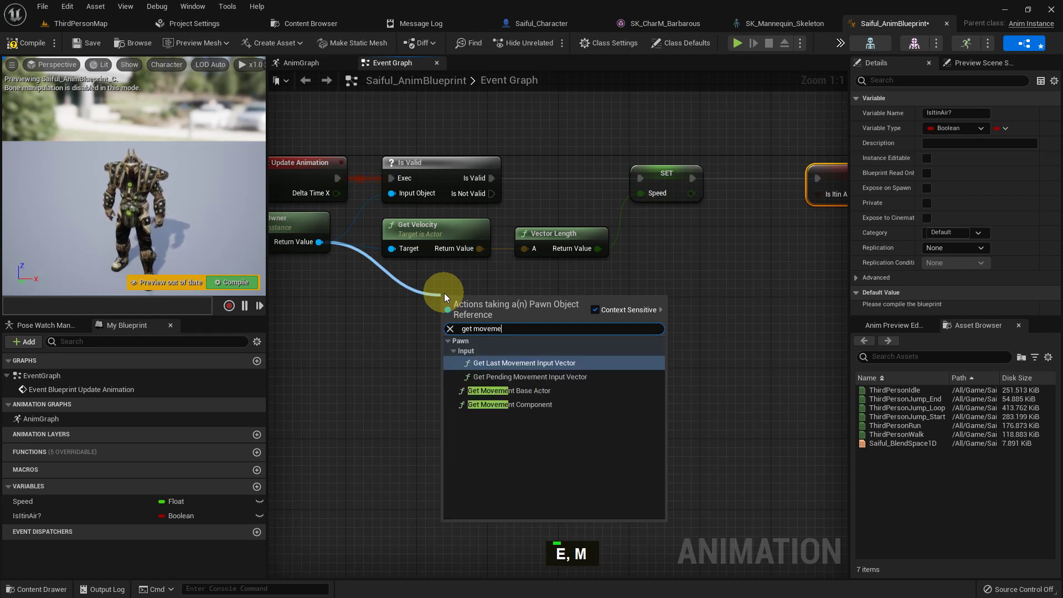
key(Down)
key(Down)
key(Return)
Add an Is Falling node from the movement component and wire it into SET IsItInAir?
right_click(755, 288)
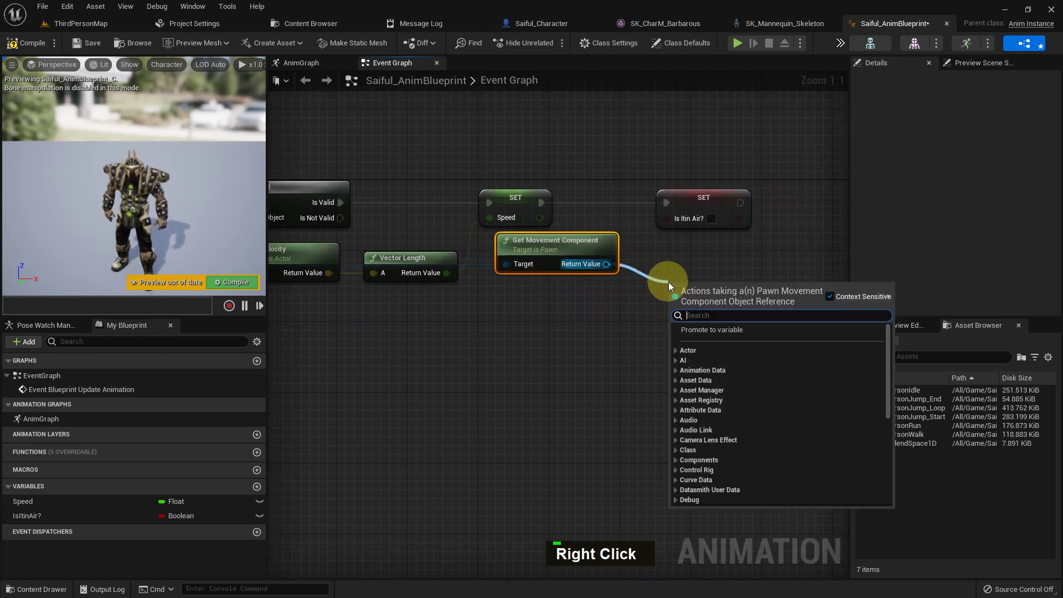
key(space)
key(Return)
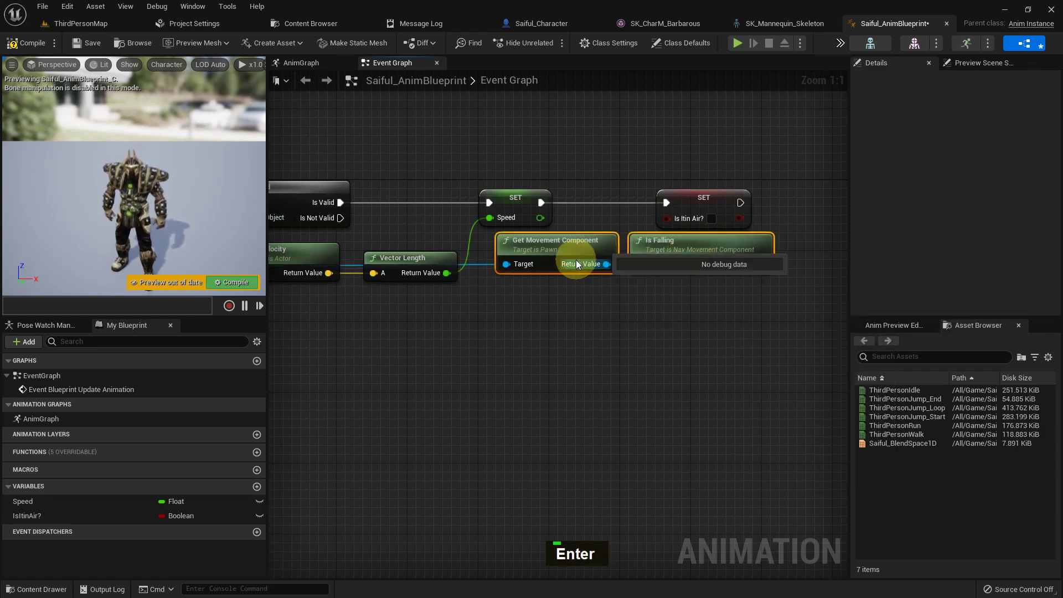
key(Left)
key(Left)
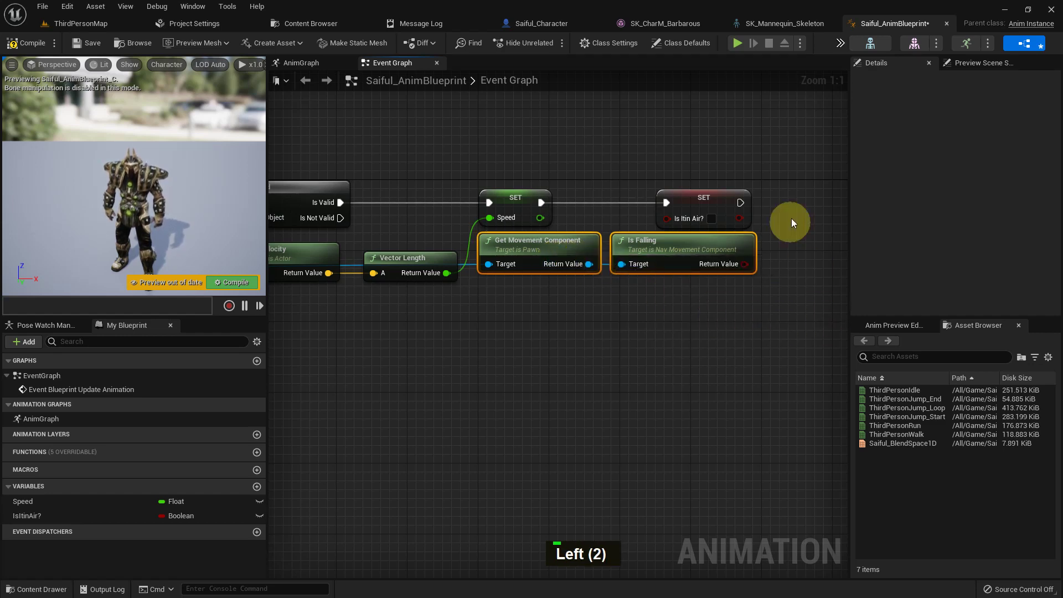
right_click(815, 231)
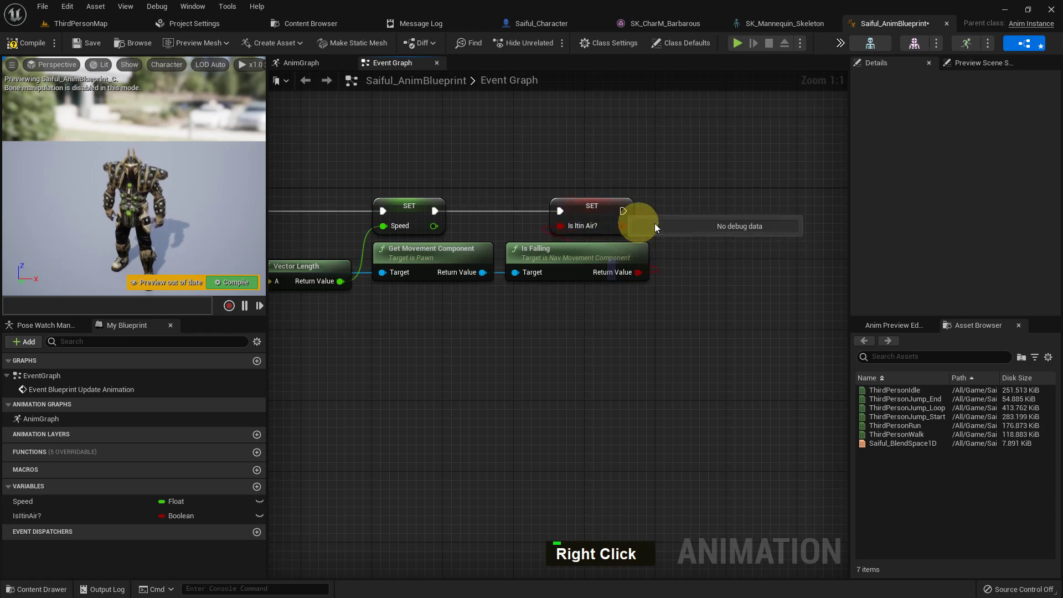
scroll(down, 3)
right_click(632, 192)
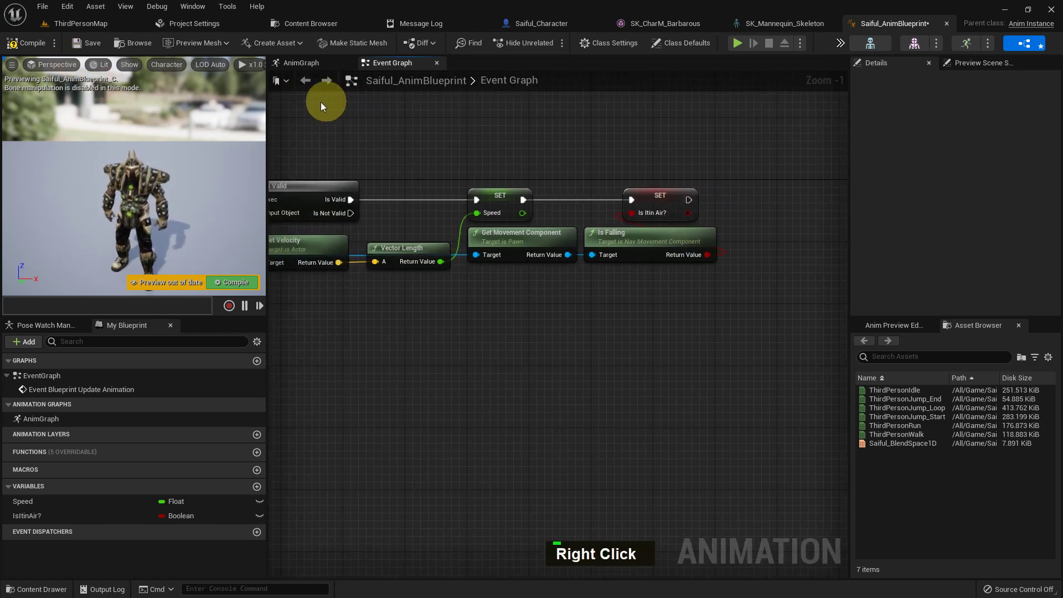
Add a new state machine named Locomotion in the AnimGraph
double_click(89, 47)
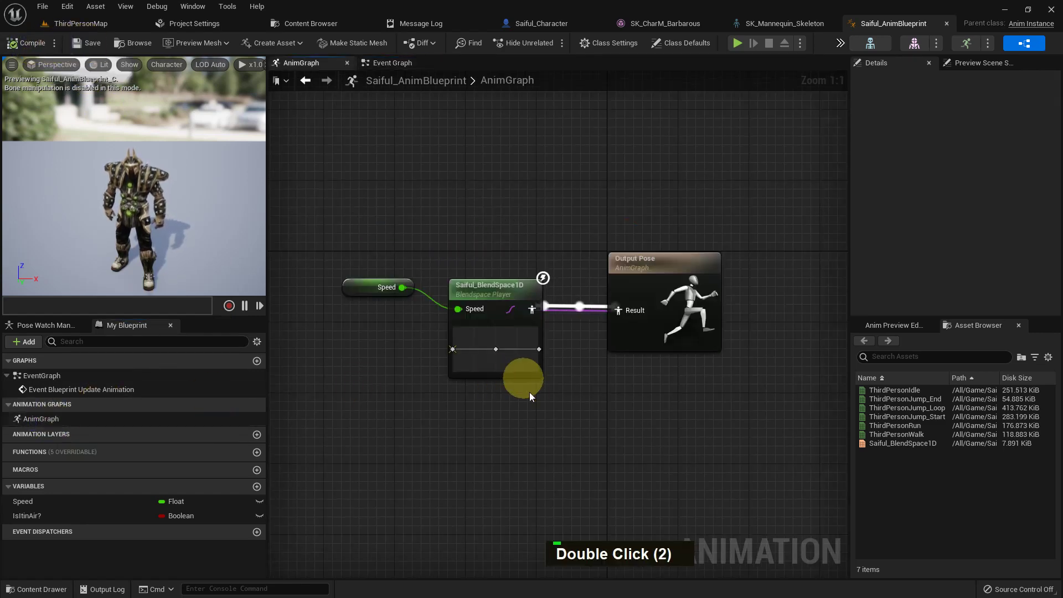
right_click(529, 402)
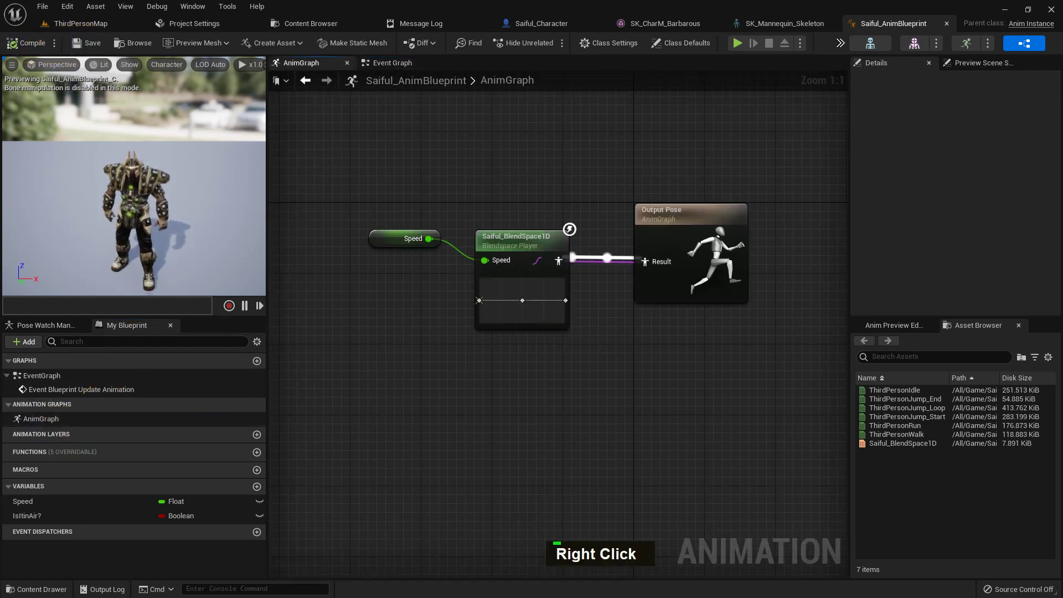
right_click(538, 369)
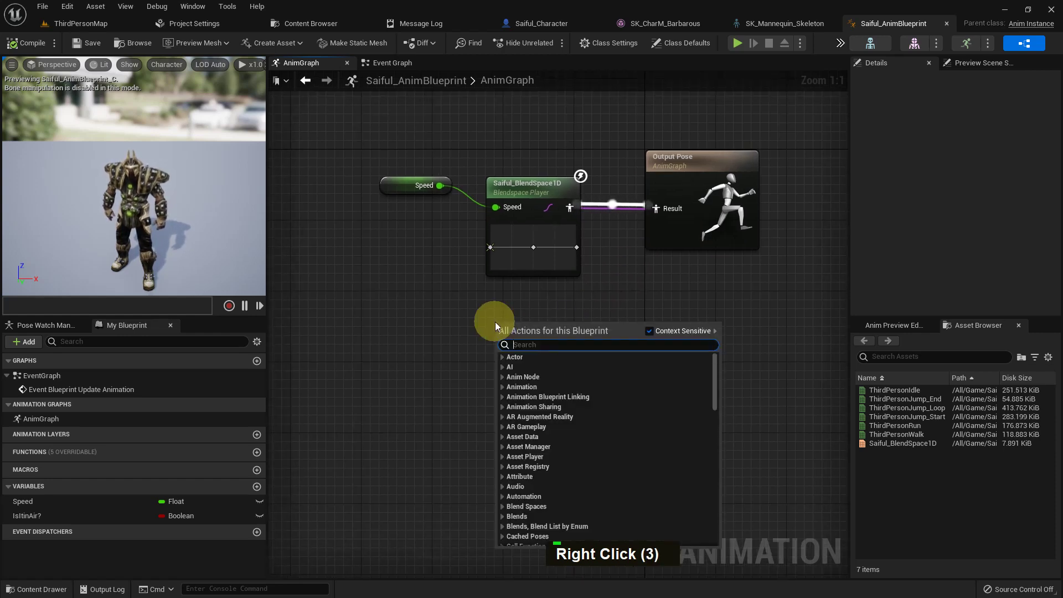
key(s)
text(E, T)
key(space)
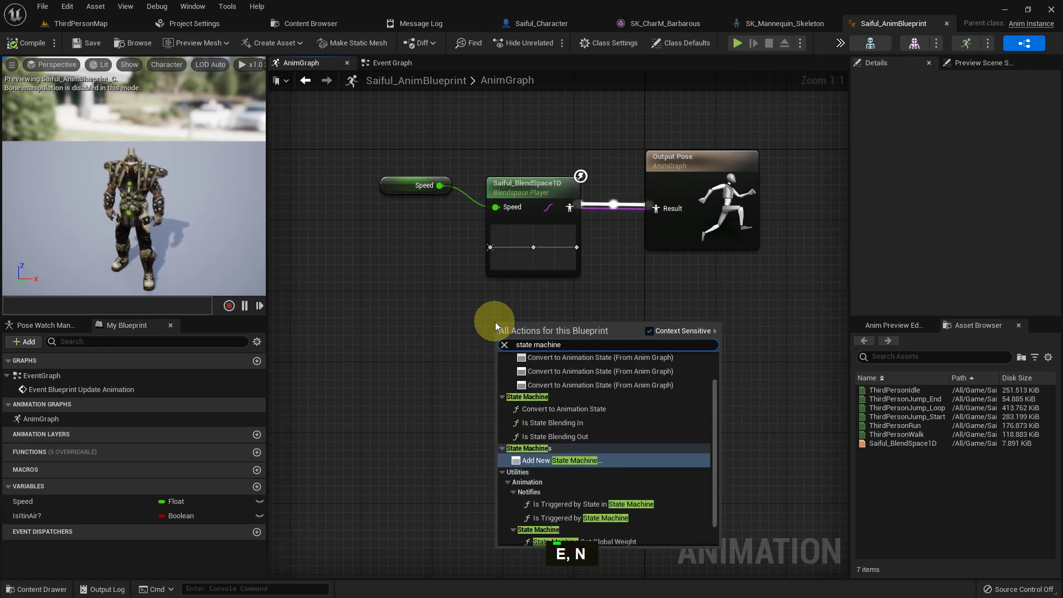
key(Return)
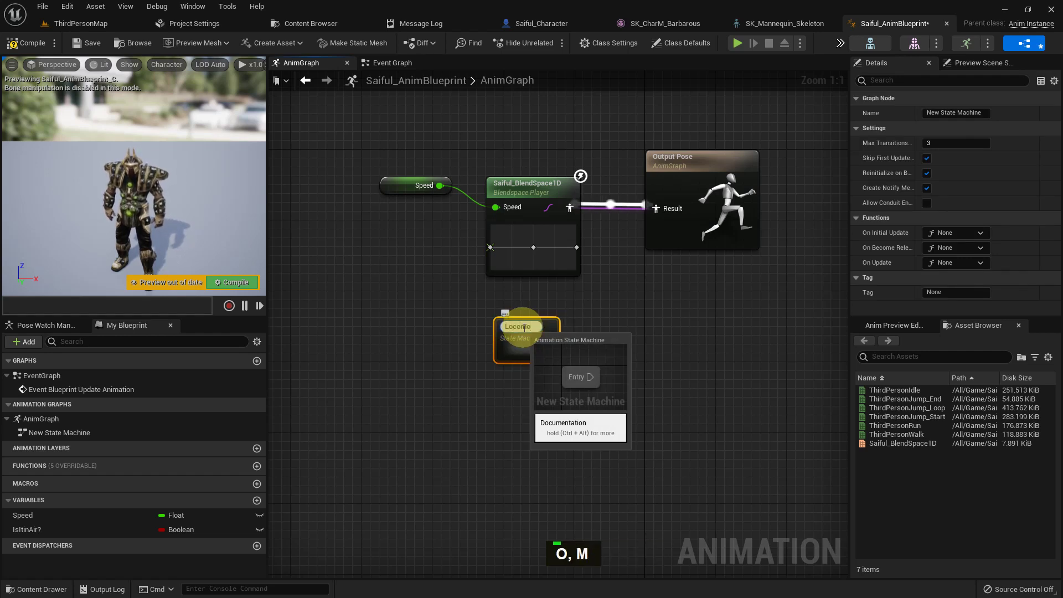
key(Return)
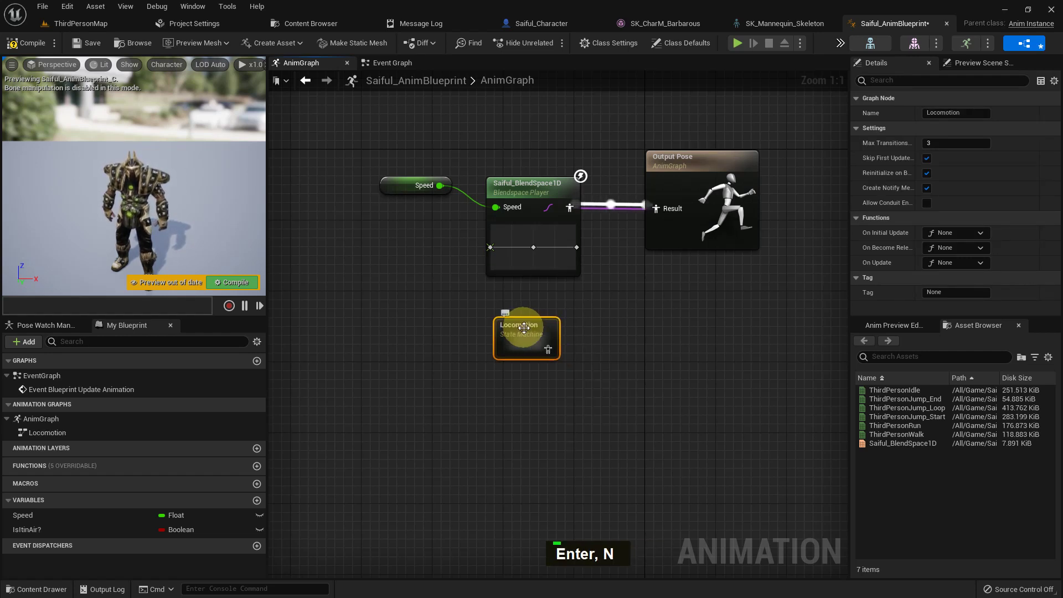
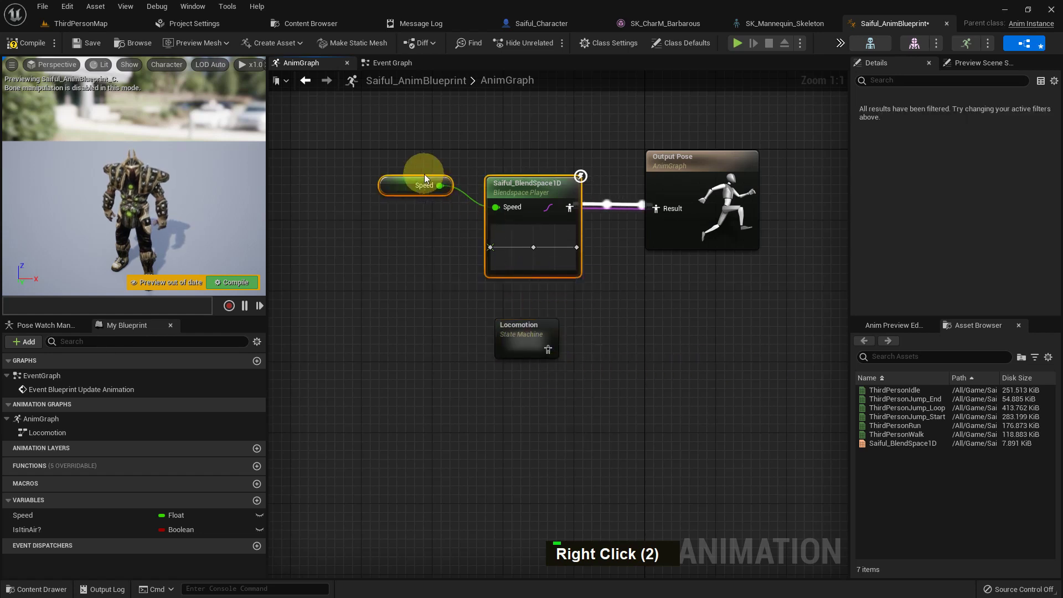
Remove the Speed and blend space nodes so Locomotion drives Output Pose, then enter its graph
right_click(425, 178)
key(ctrl+x)
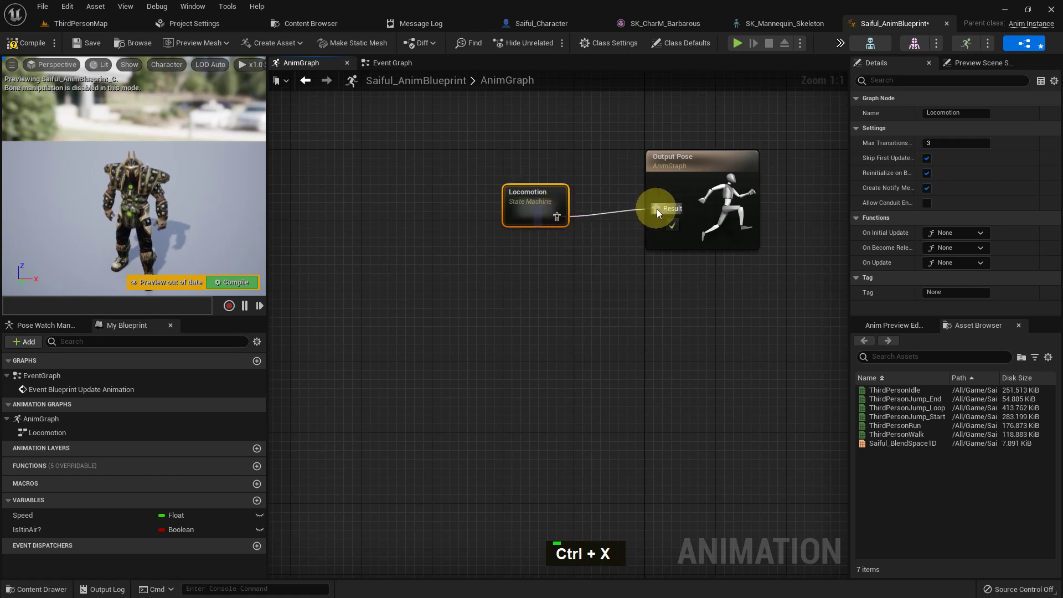
double_click(530, 202)
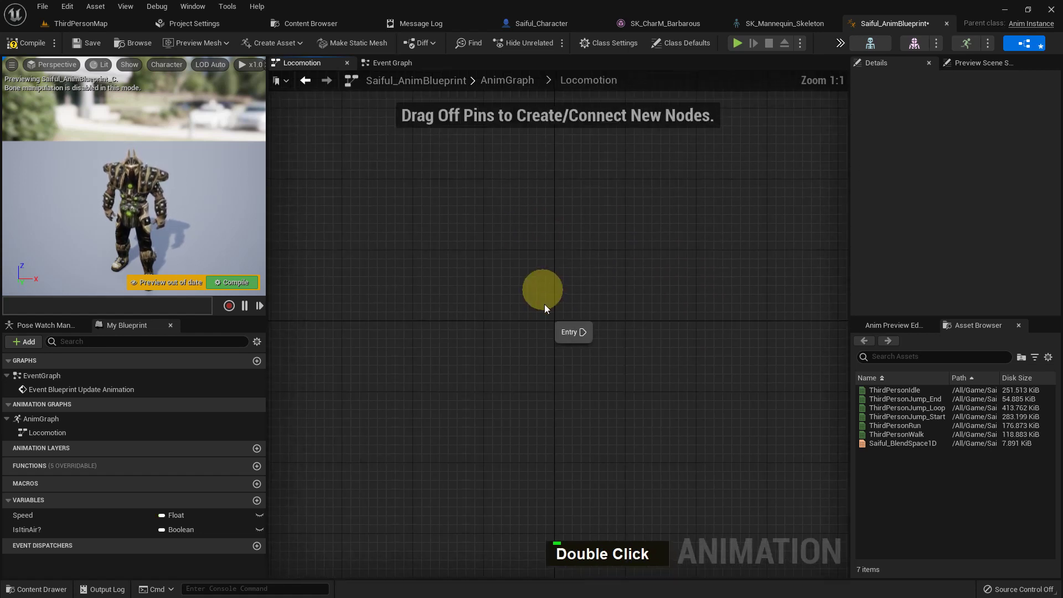
Add an Idle/walk state after Entry in the Locomotion machine
right_click(559, 332)
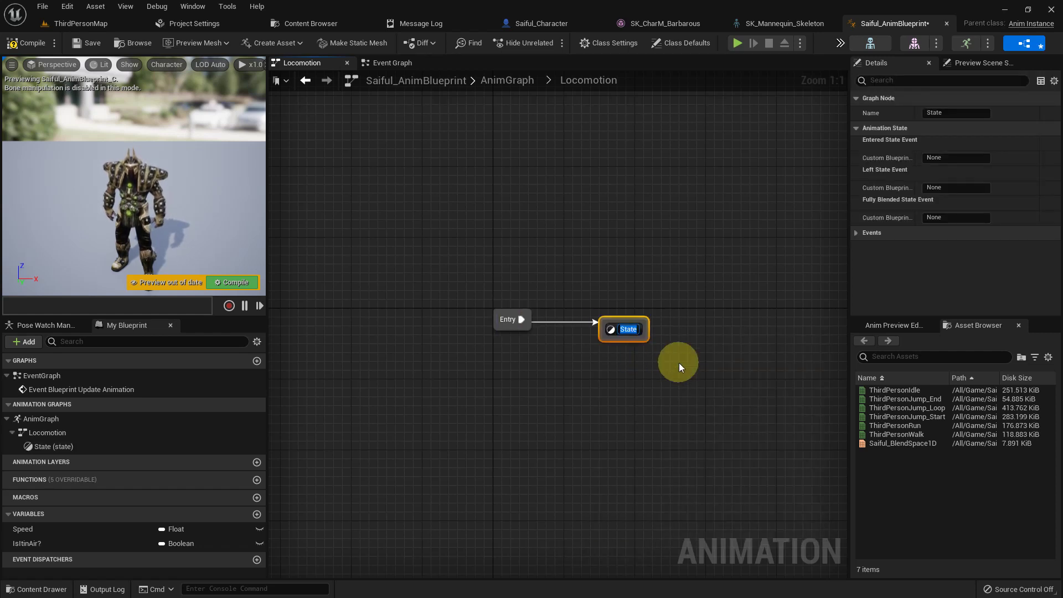
key(shift+i)
key(l)
key(w)
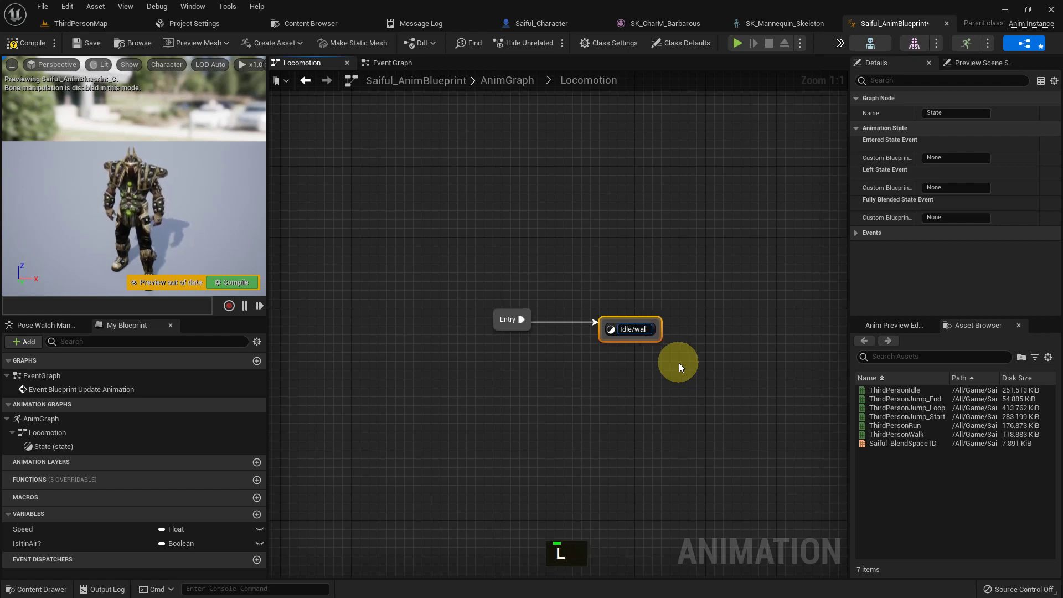
key(Return)
Add Jump Start, Jump Loop and Jump End states chained from Idle/walk
right_click(684, 354)
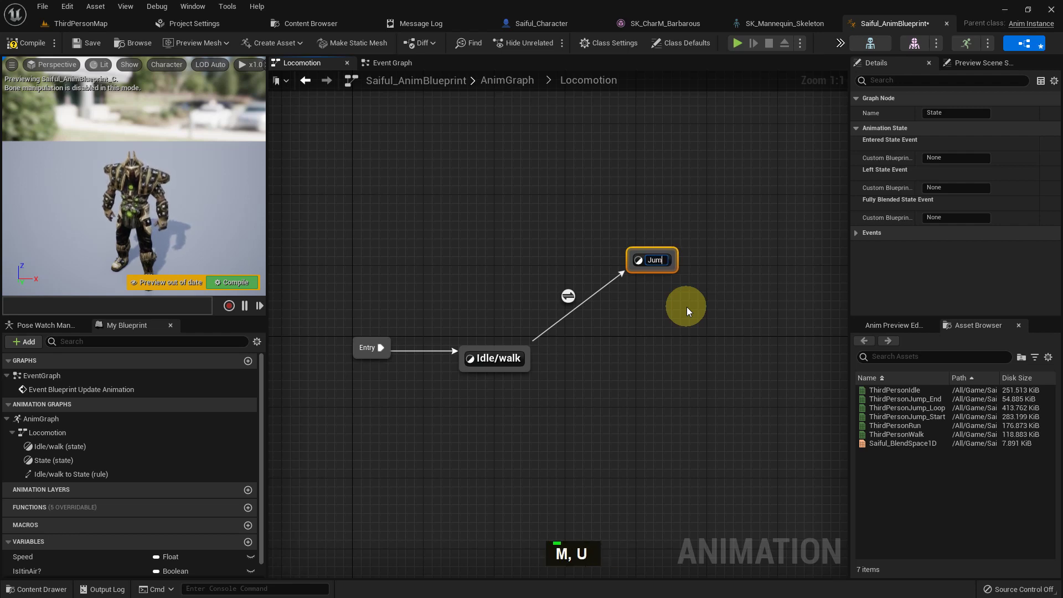
key(space)
key(BackSpace)
key(space)
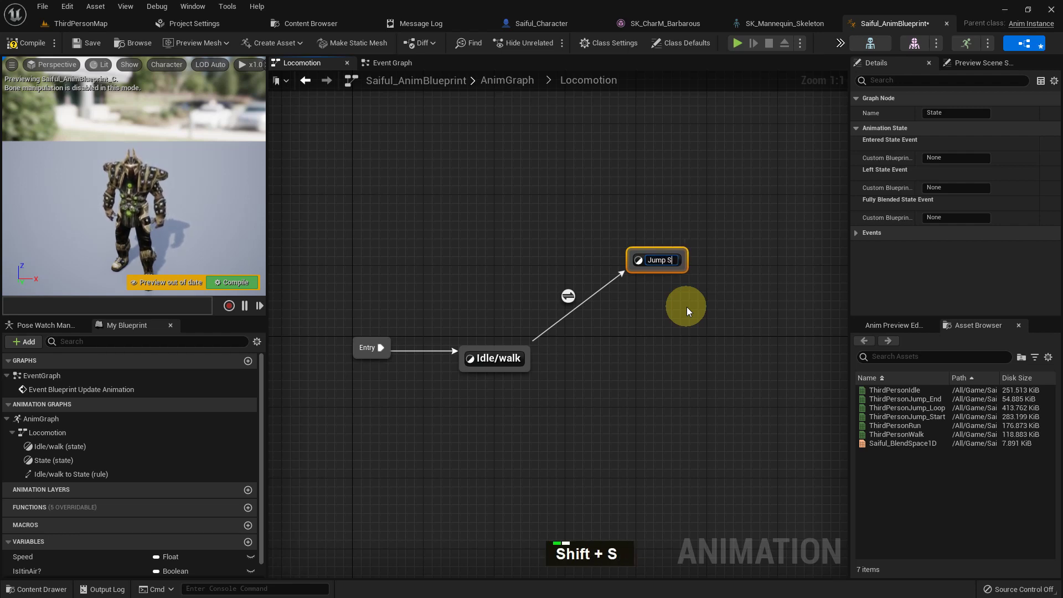
key(Return)
right_click(682, 312)
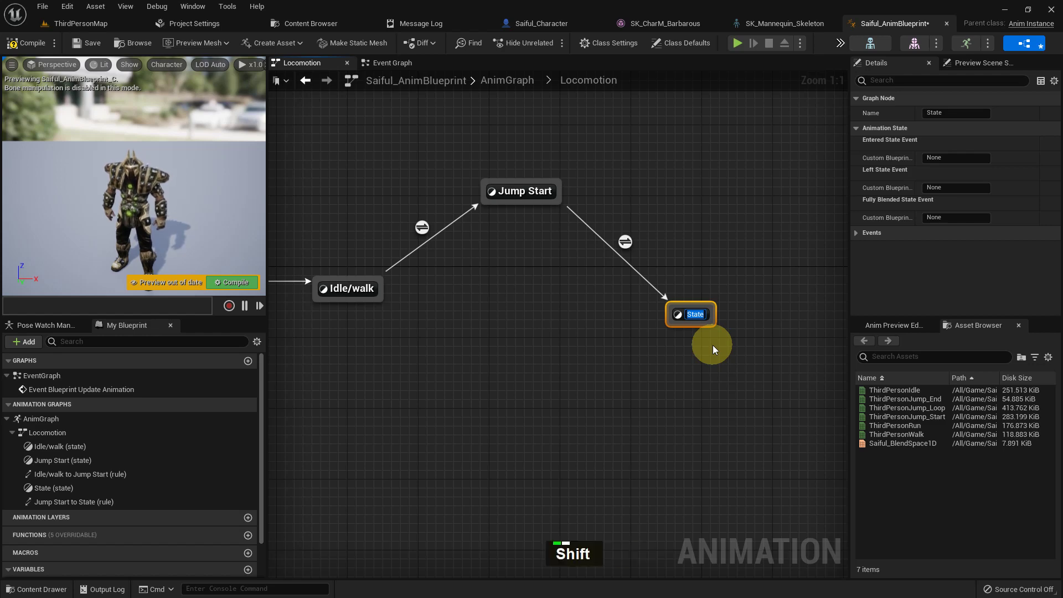
key(u)
key(p)
key(space)
key(Return)
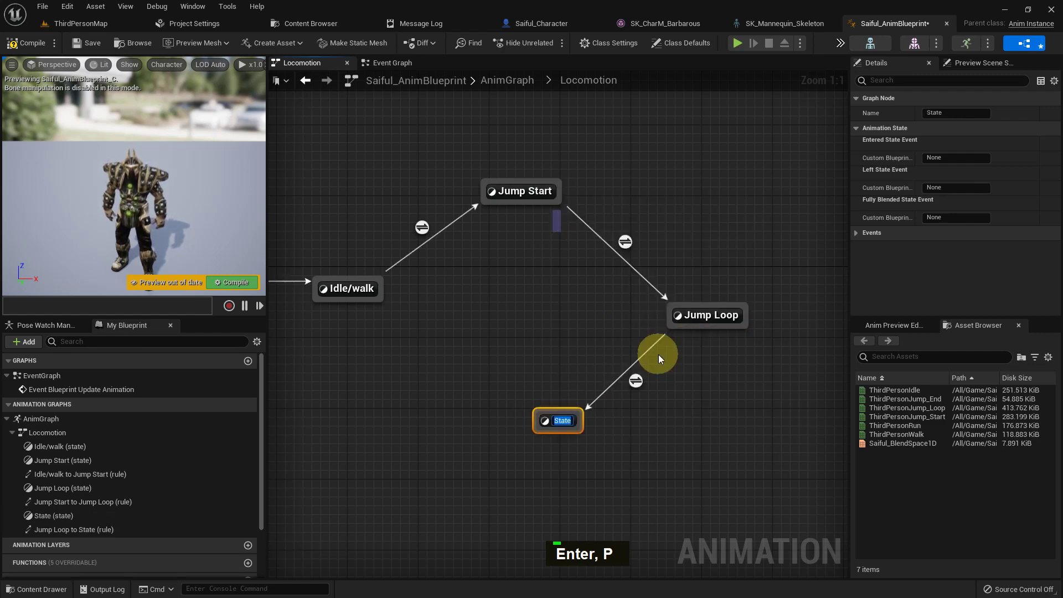
key(space)
key(Return)
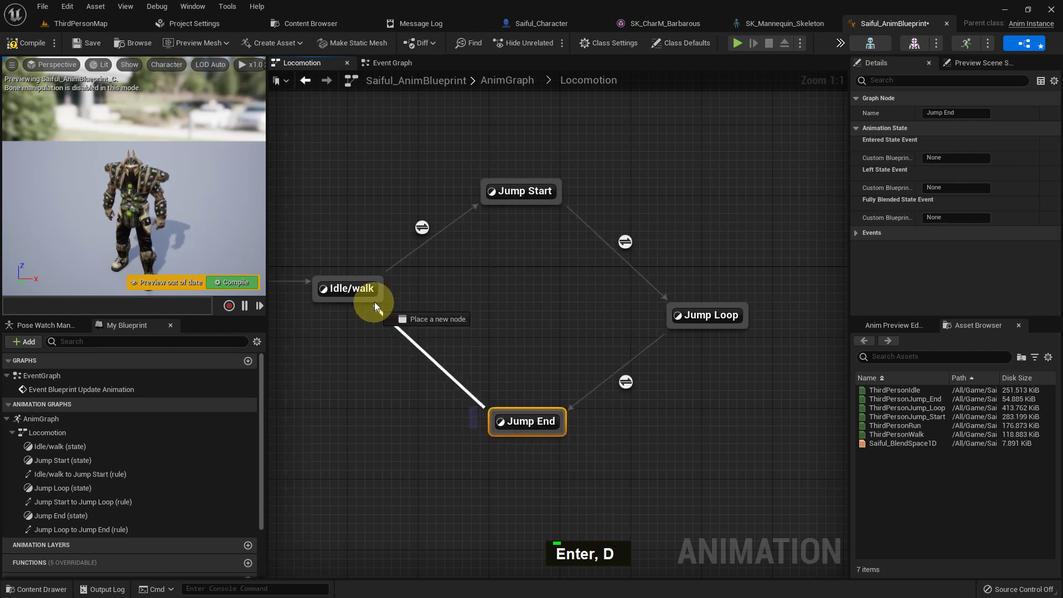
Give the jump states their ThirdPersonJump Start, Loop and End sequence players feeding Output Animation Pose
right_click(522, 318)
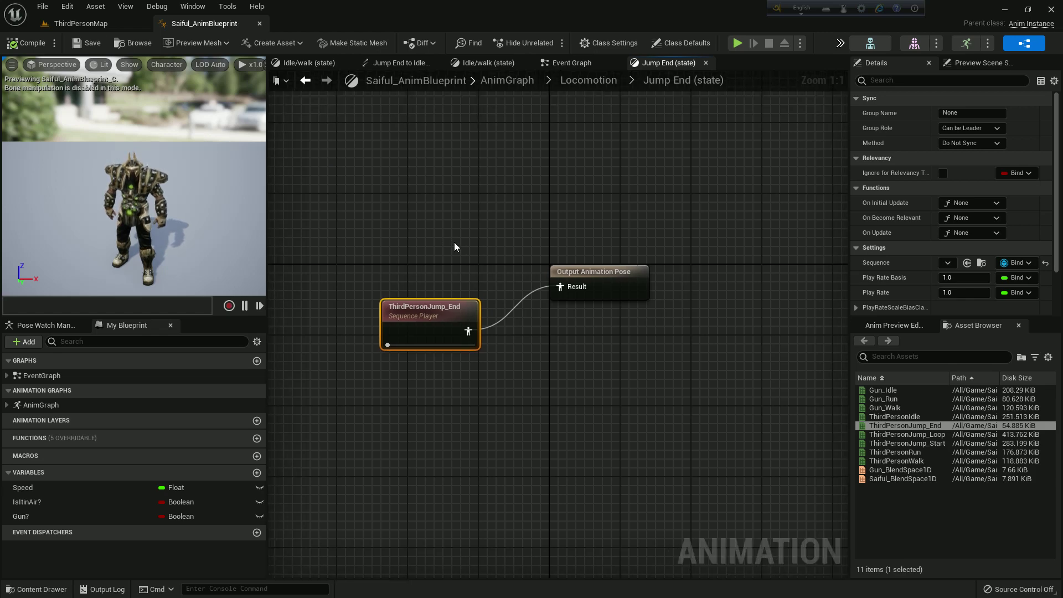
right_click(386, 297)
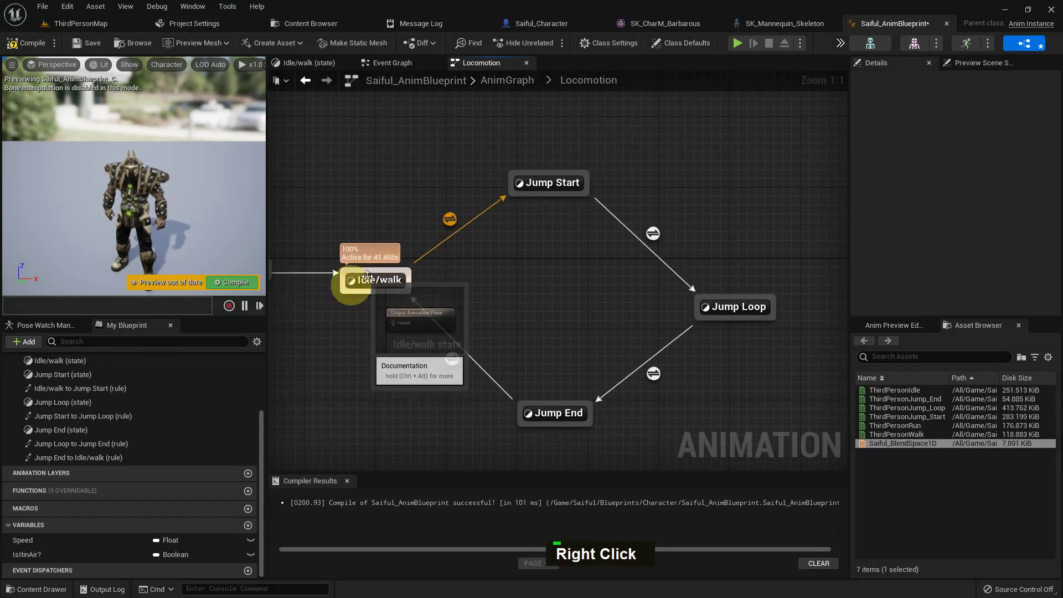
Make Idle/walk play Saiful_BlendSpace1D driven by Speed, then enter the Idle/walk to Jump Start rule
double_click(369, 282)
right_click(499, 285)
scroll(up, 3)
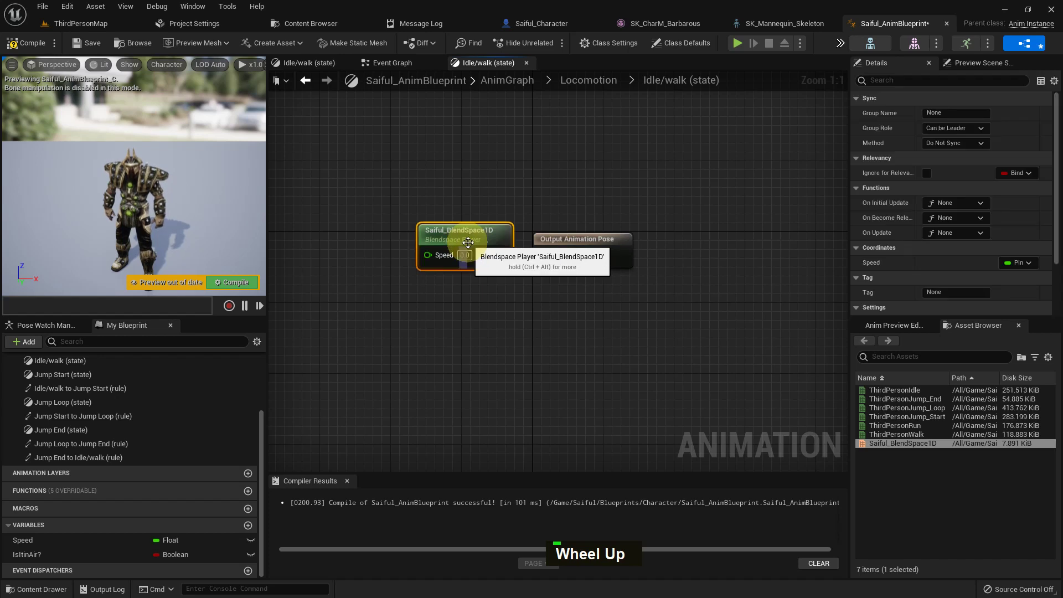
double_click(62, 533)
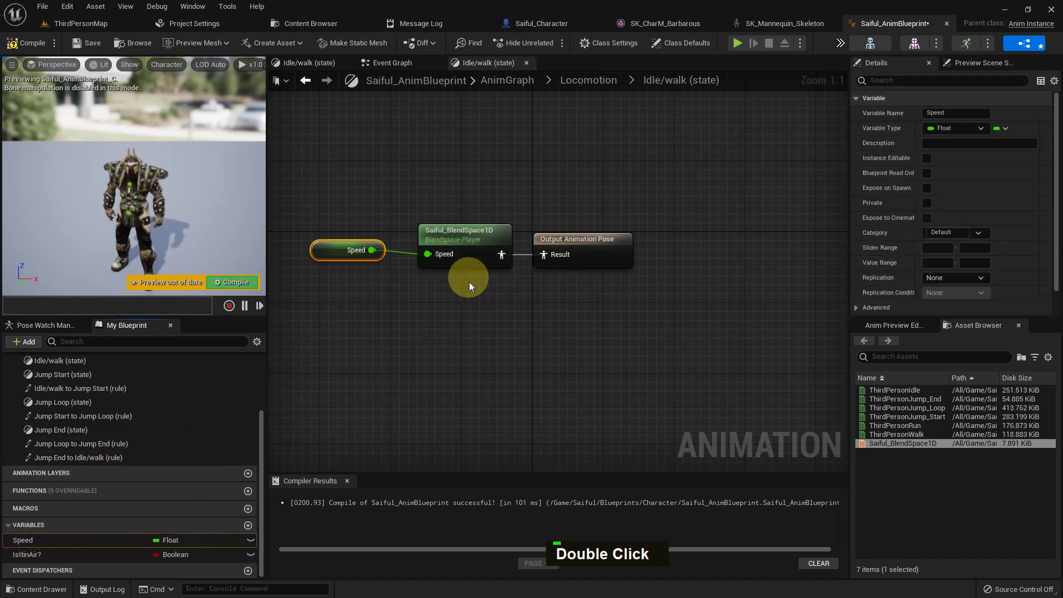
right_click(579, 248)
Wire IsItInAir? into Can Enter Transition for Idle/walk to Jump Start, removing a mistaken setter
double_click(515, 207)
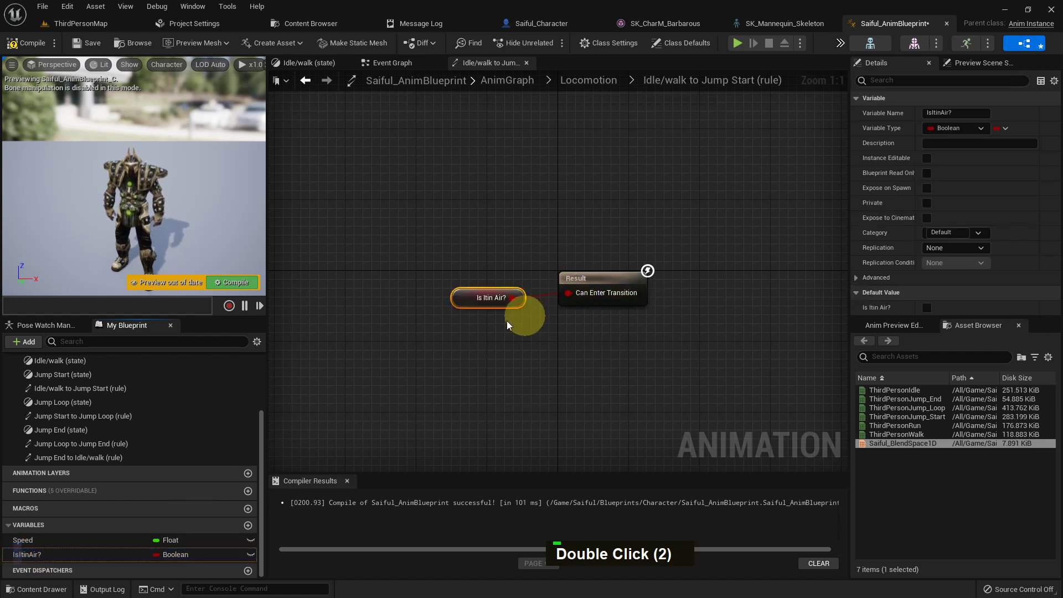
double_click(687, 314)
right_click(687, 314)
double_click(657, 321)
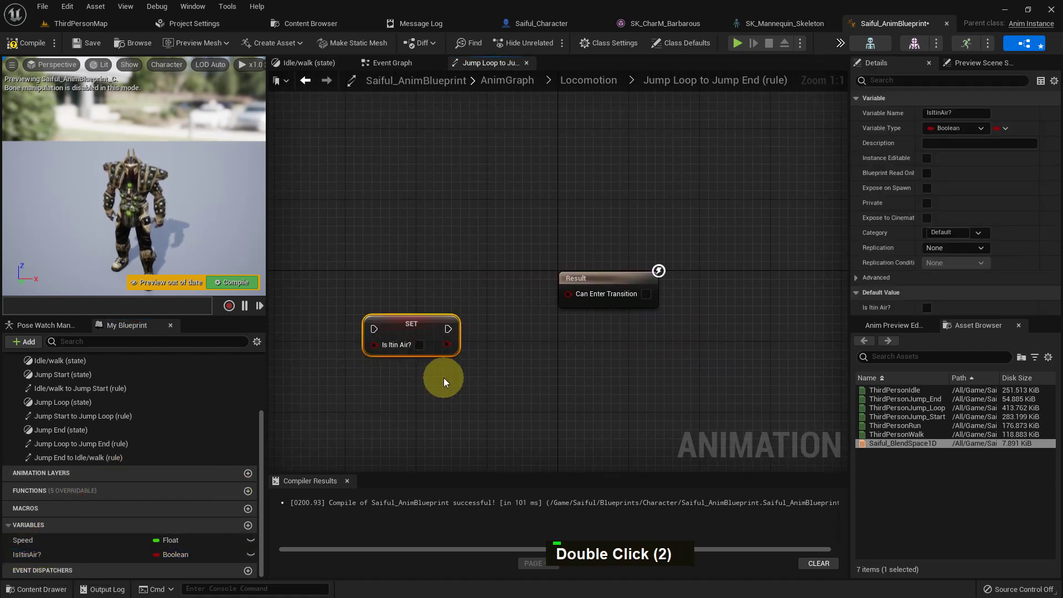
key(Delete)
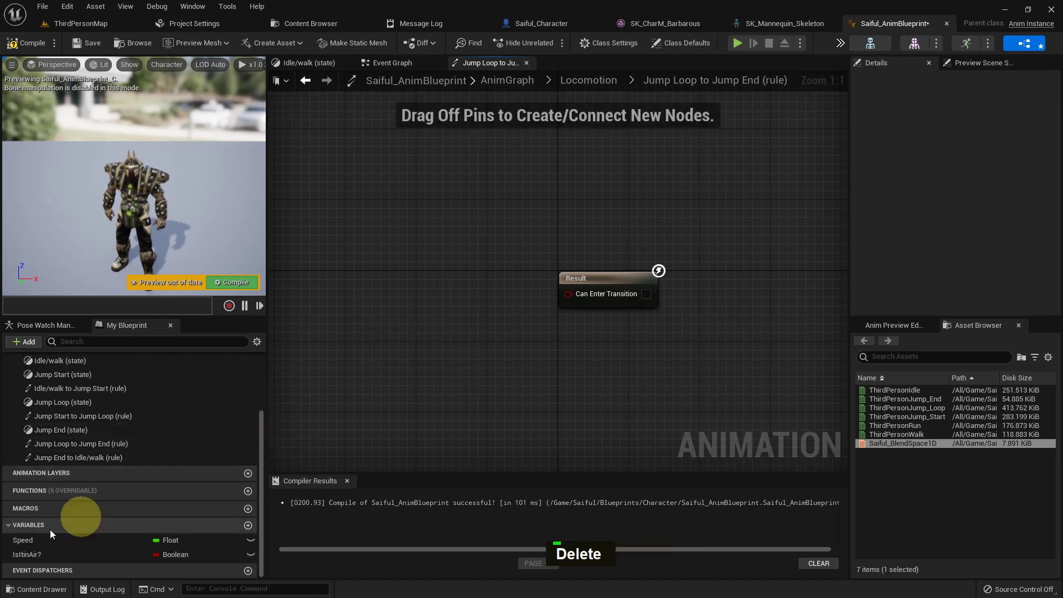
Feed IsItInAir? through a NOT node into Can Enter Transition for Jump Loop to Jump End
double_click(25, 553)
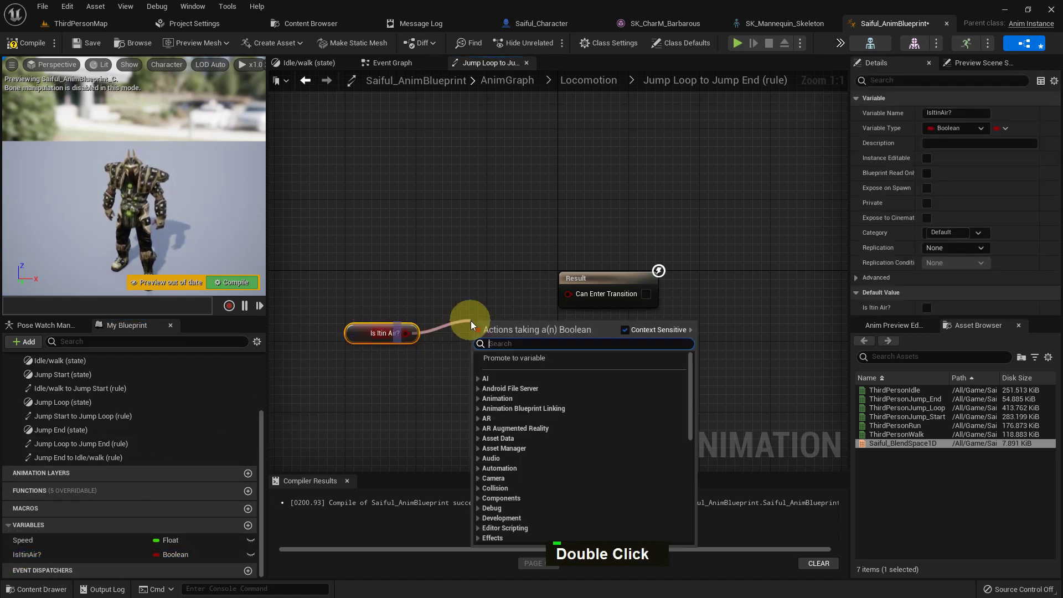
key(n)
key(space)
key(Return)
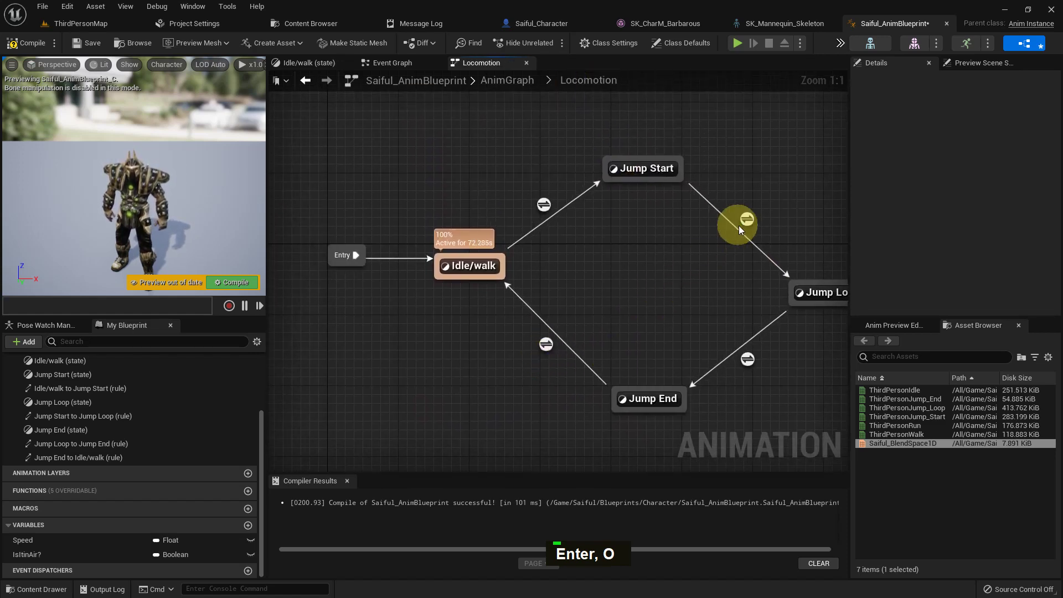
Add a Current Time (ratio) (ThirdPersonJump_Start) node in the Jump Start to Jump Loop rule
double_click(750, 221)
right_click(455, 301)
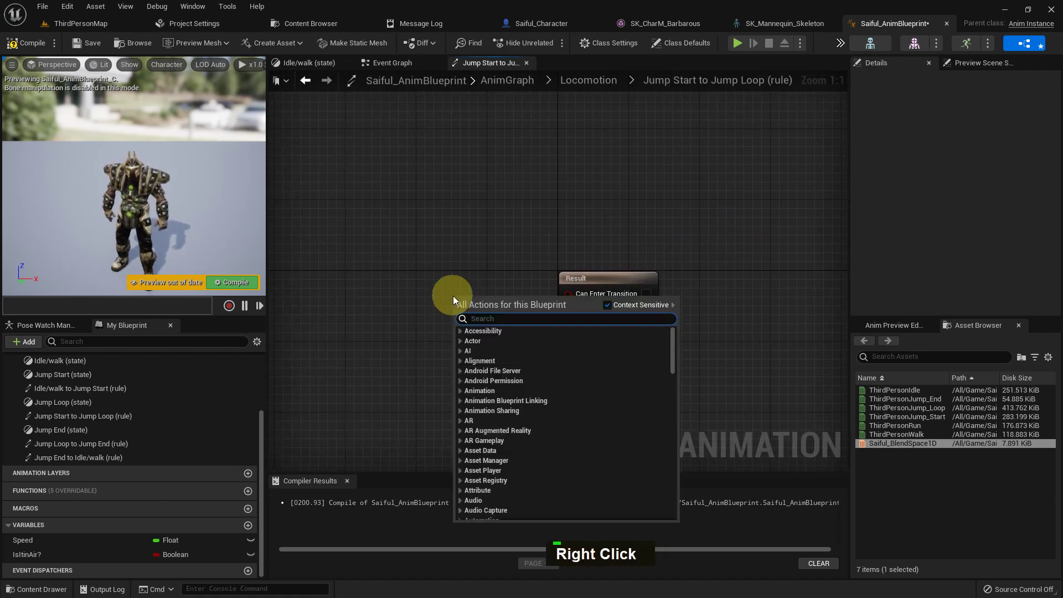
key(space)
key(r)
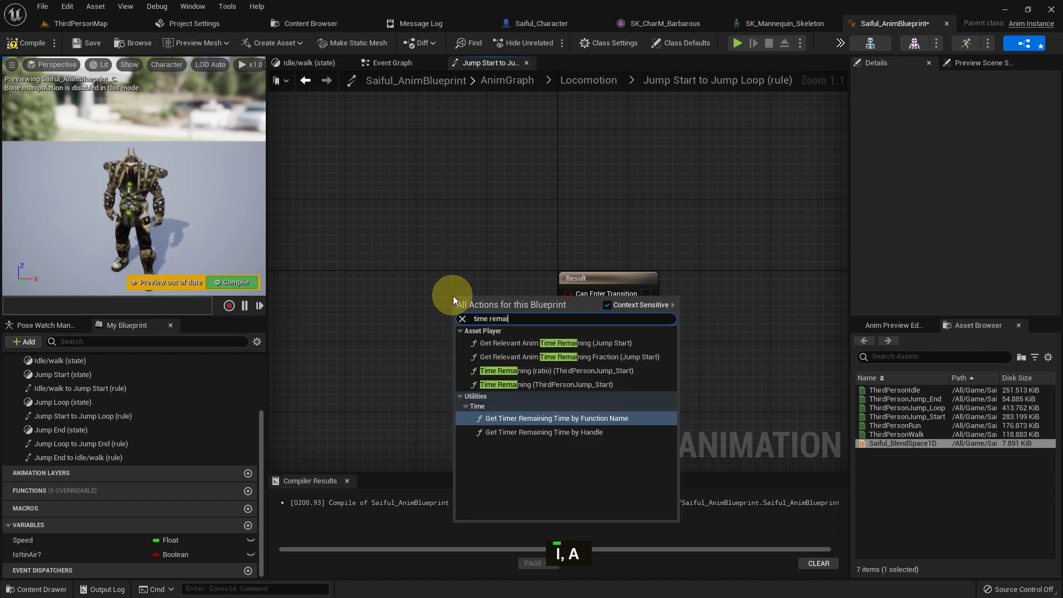
key(BackSpace)
key(BackSpace)
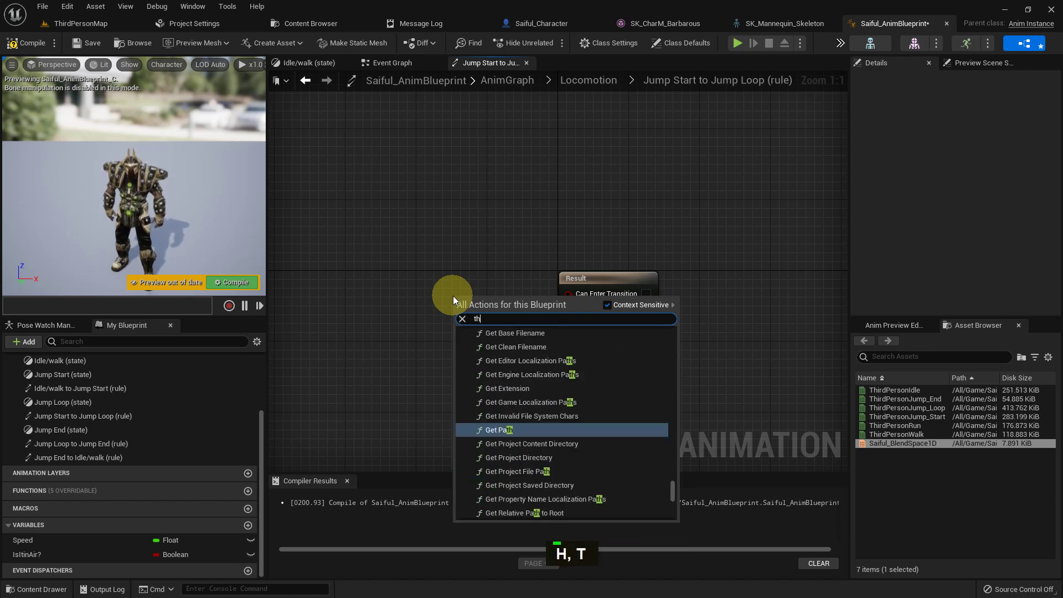
key(space)
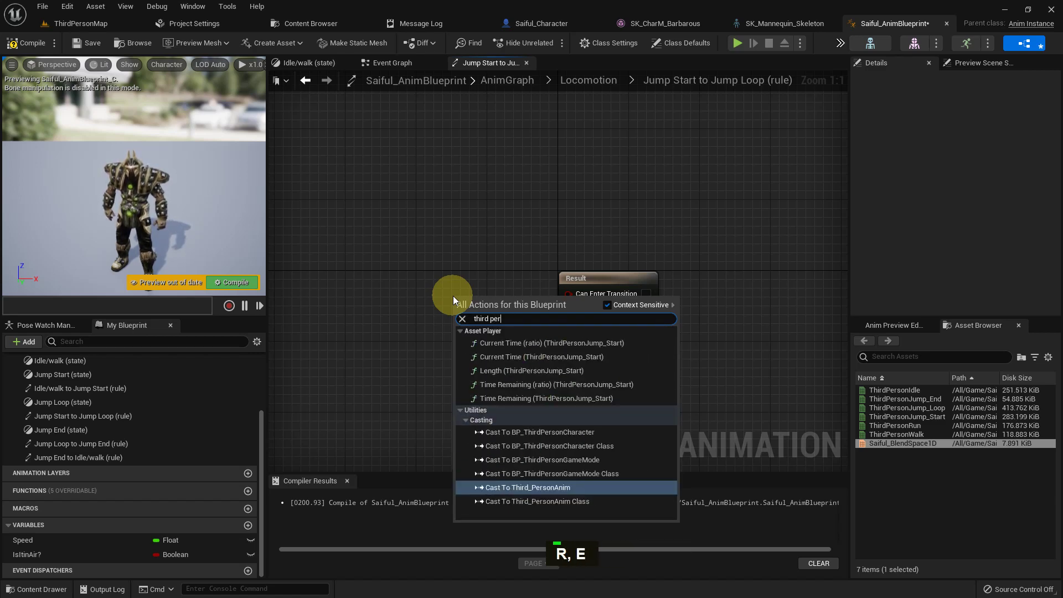
key(space)
key(u)
key(m)
text(P, M)
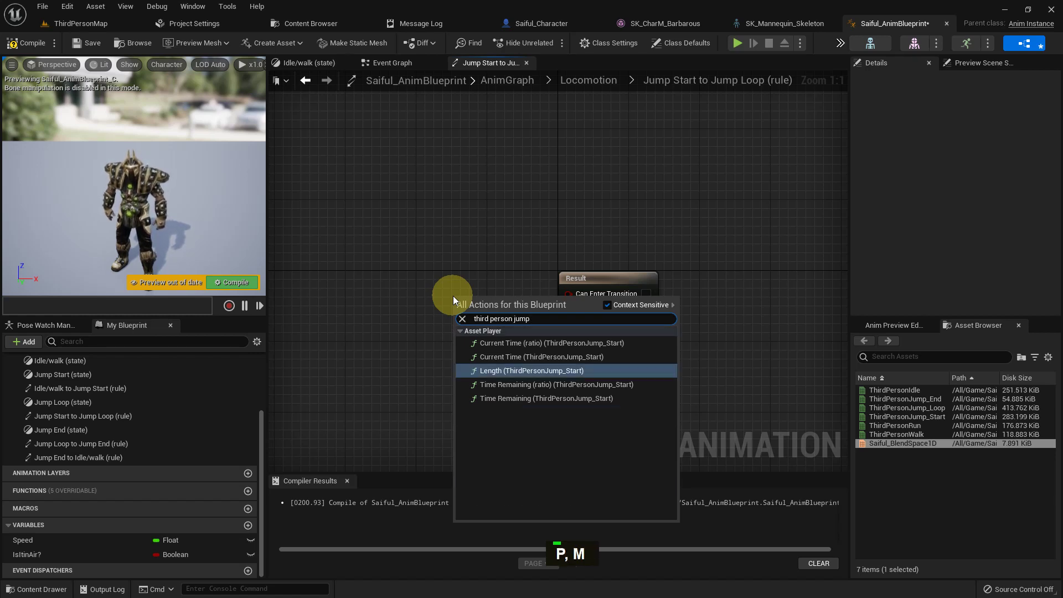
key(Up)
key(Up)
key(Return)
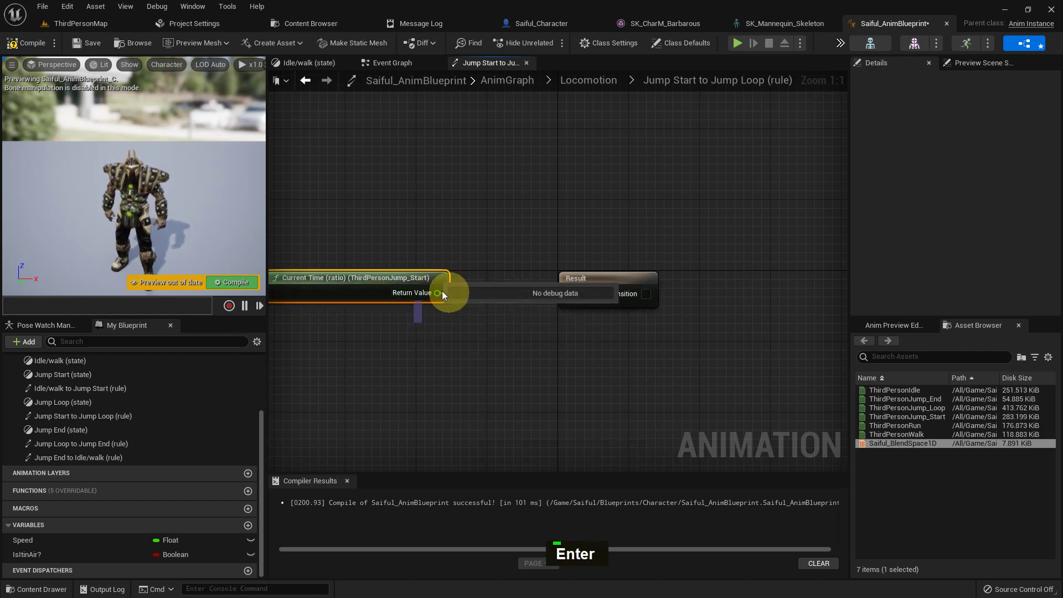
Compare the time ratio with 0.1 using a Less node for the transition condition
key(shift+,)
key(Return)
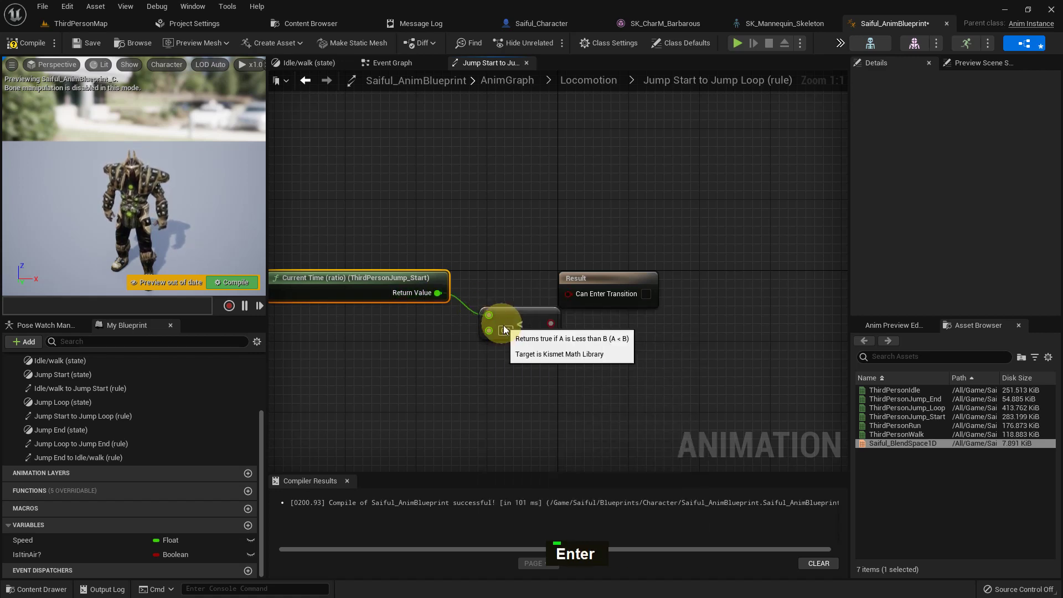
key(Right)
key(BackSpace)
key(1)
key(Return)
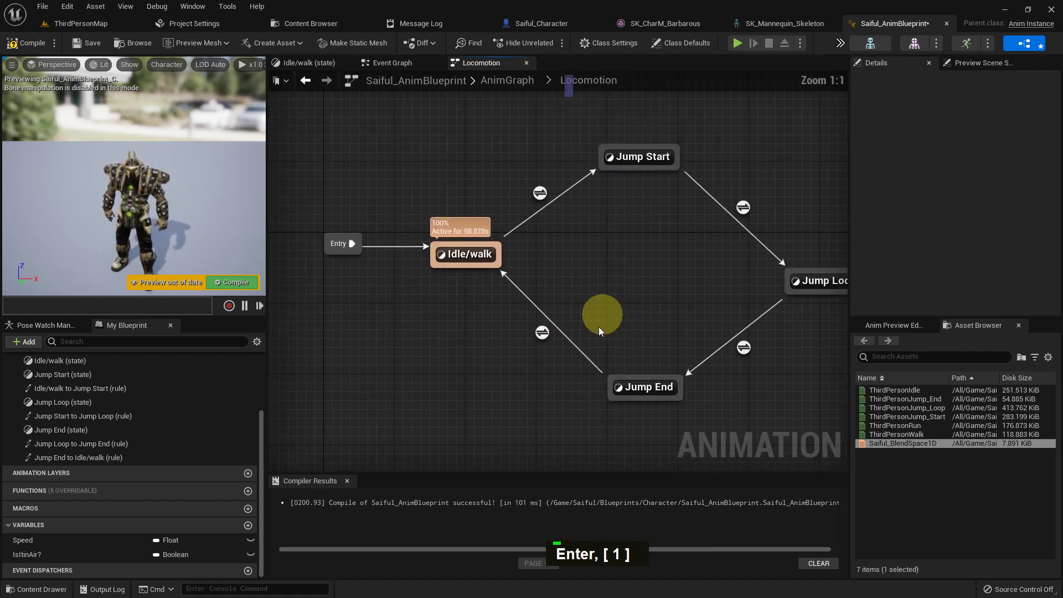
Add a Current Time (ratio) (ThirdPersonJump_End) node in the Jump End to Idle/walk rule
double_click(548, 353)
right_click(518, 362)
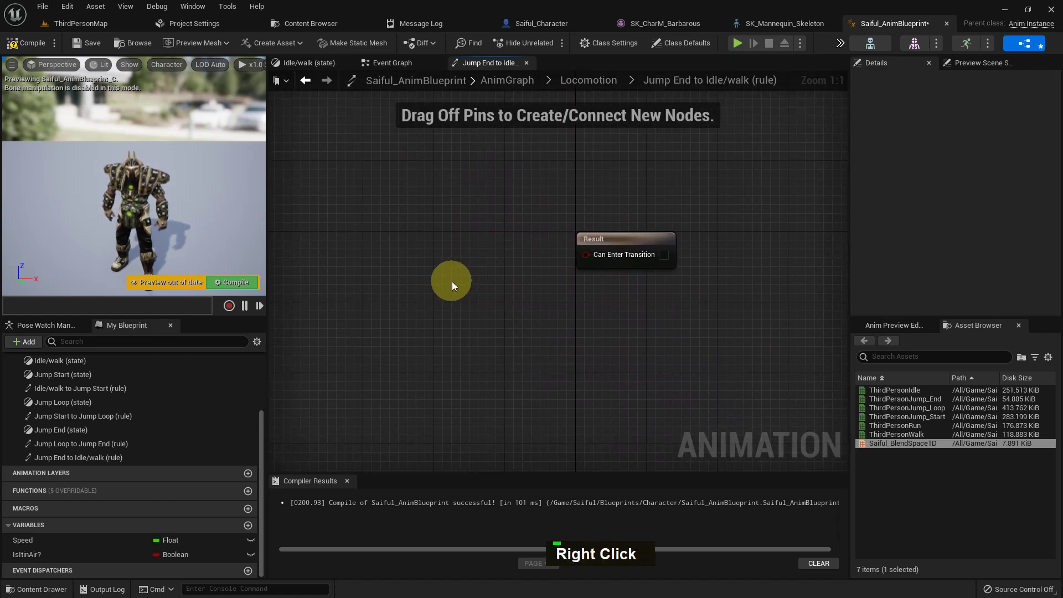
right_click(430, 290)
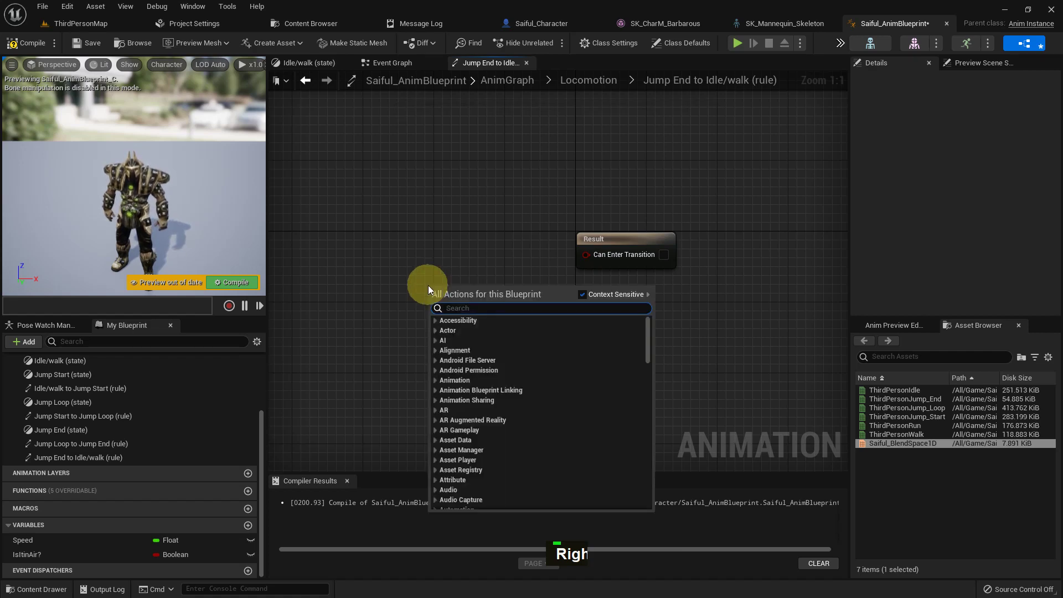
key(m)
key(p)
key(space)
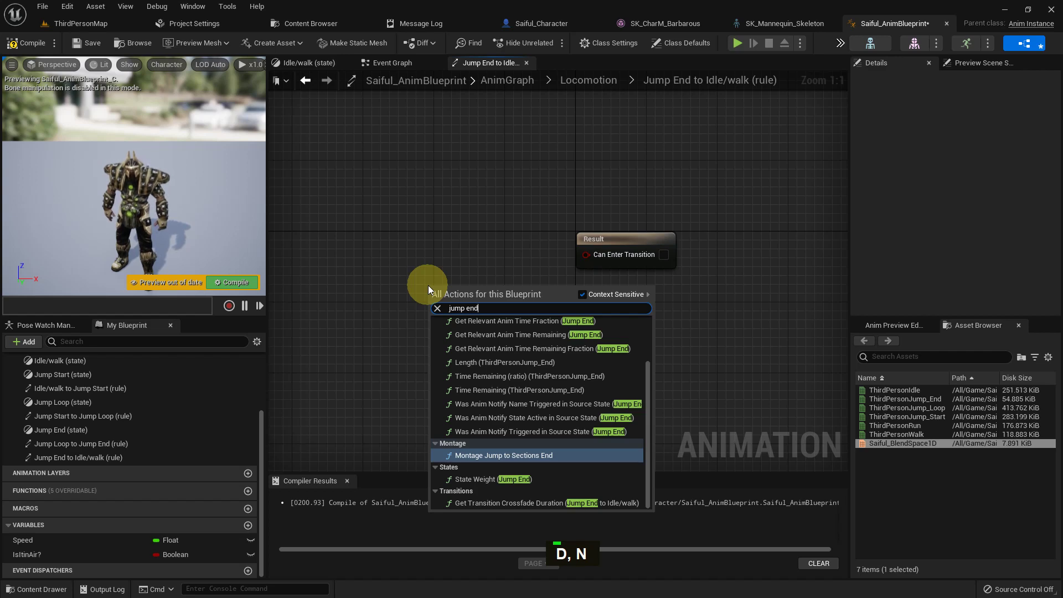
key(Left)
key(Left)
key(Left)
key(Left)
key(Left)
key(Left)
key(space)
key(Left)
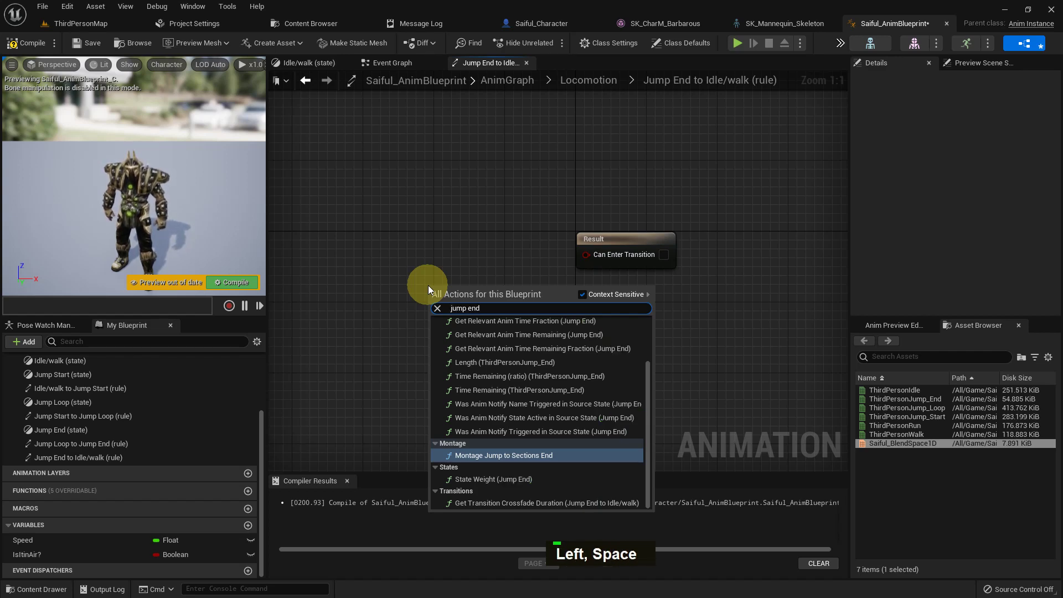
key(c)
key(u)
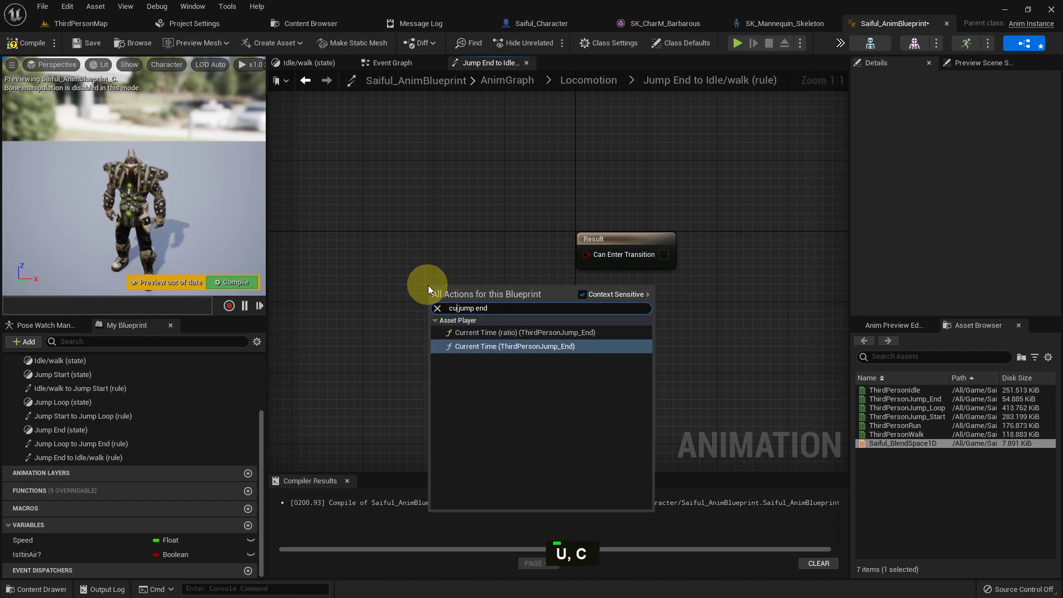
key(Up)
key(Return)
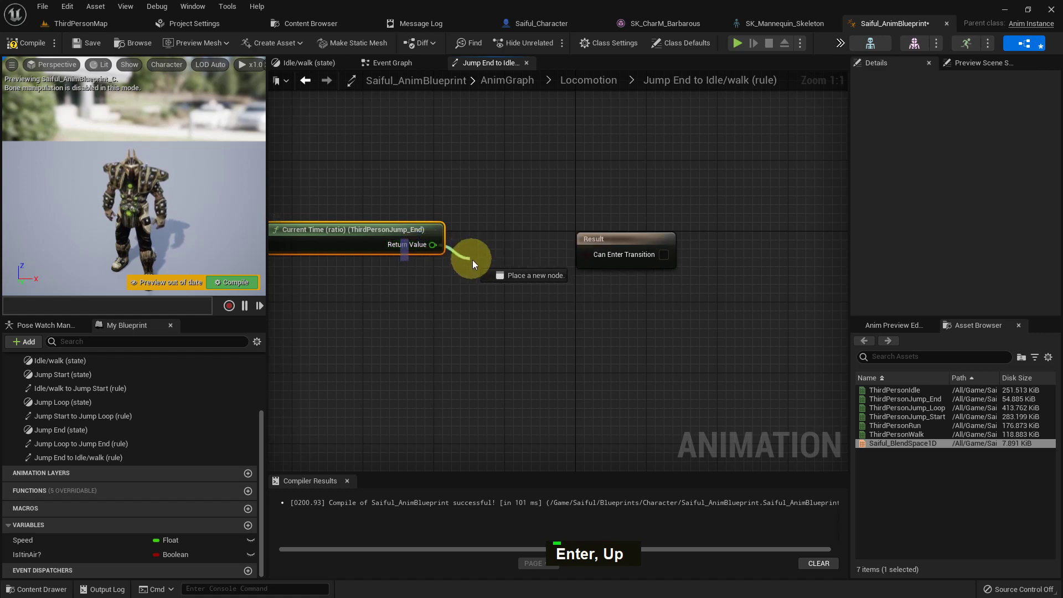
Compare the Jump End time ratio with 0.1 using a Less node
key(shift+,)
key(Return)
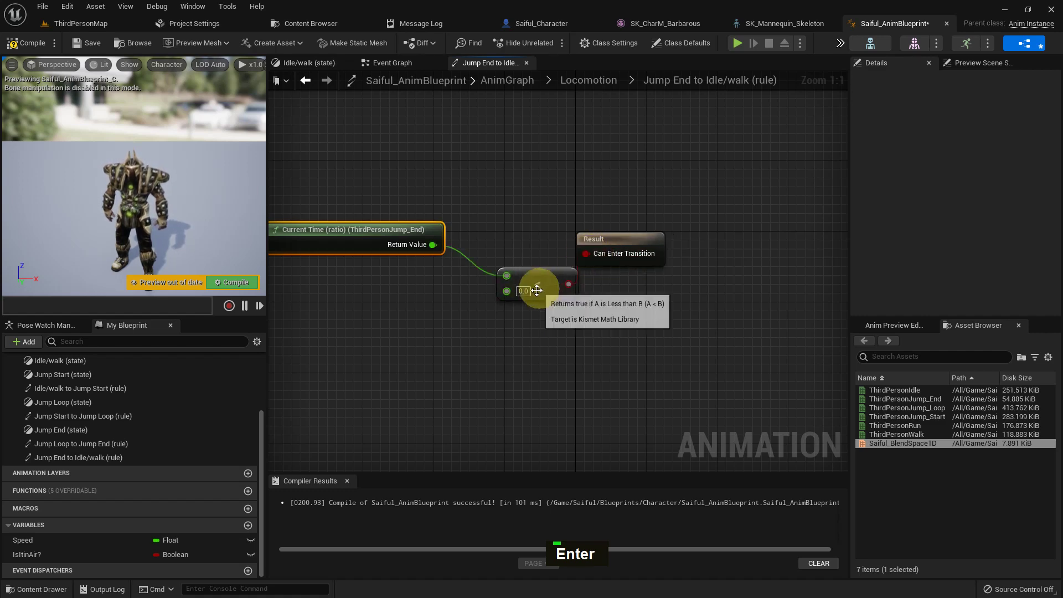
key(Right)
key(BackSpace)
key(1)
key(Return)
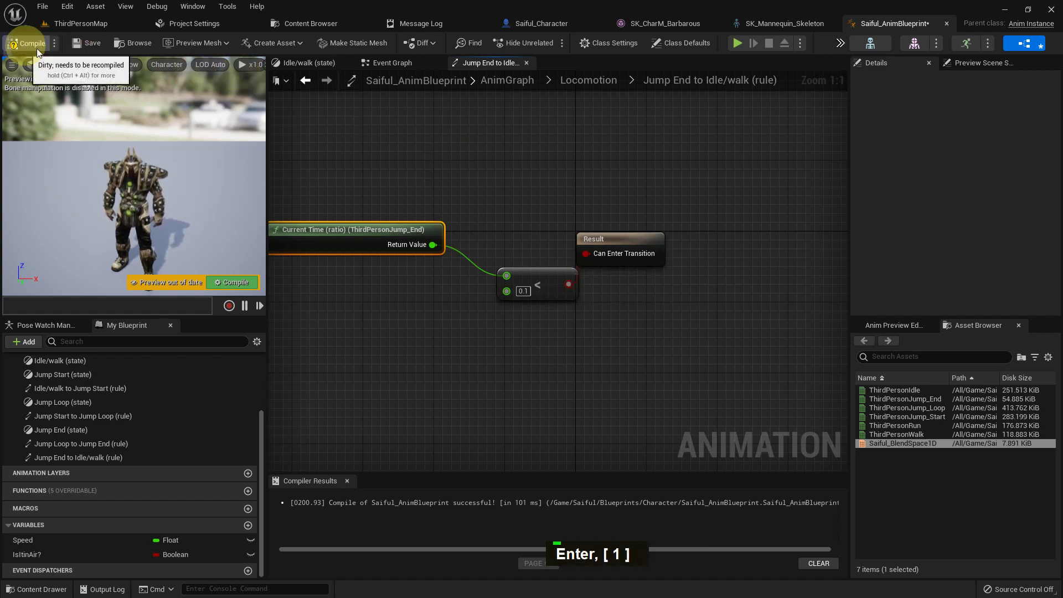
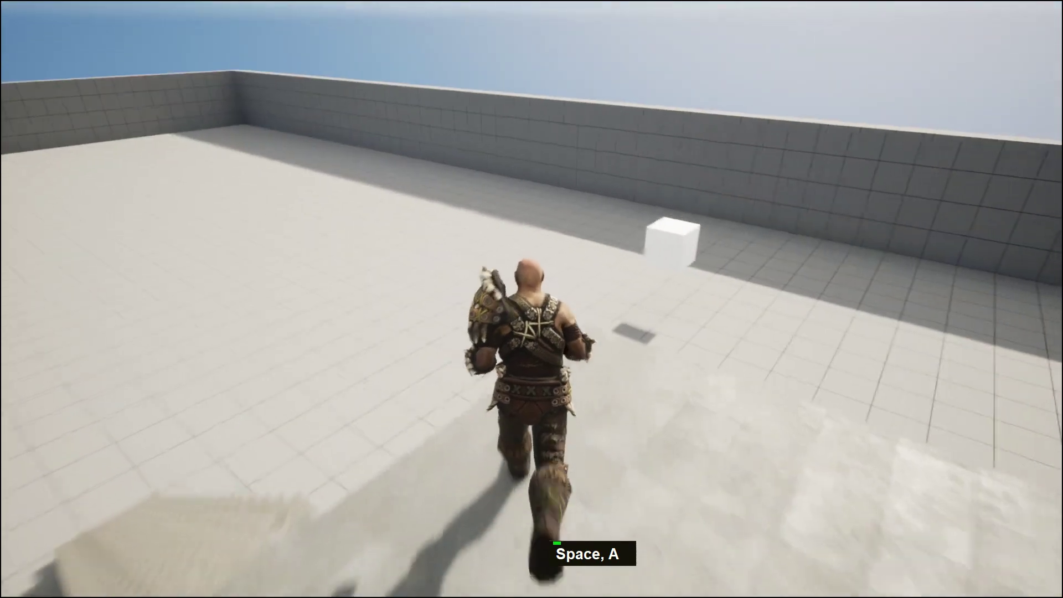
Jump and run the barbarian across the rooftop into the courtyard to test the jump animations
key(space)
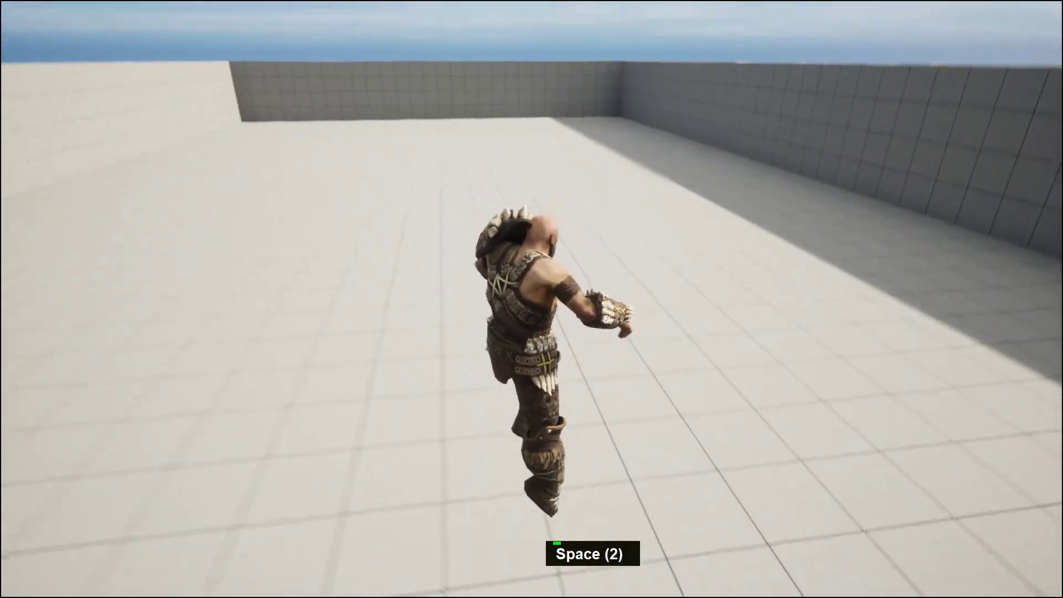
key(w)
key(w)
key(w)
key(w)
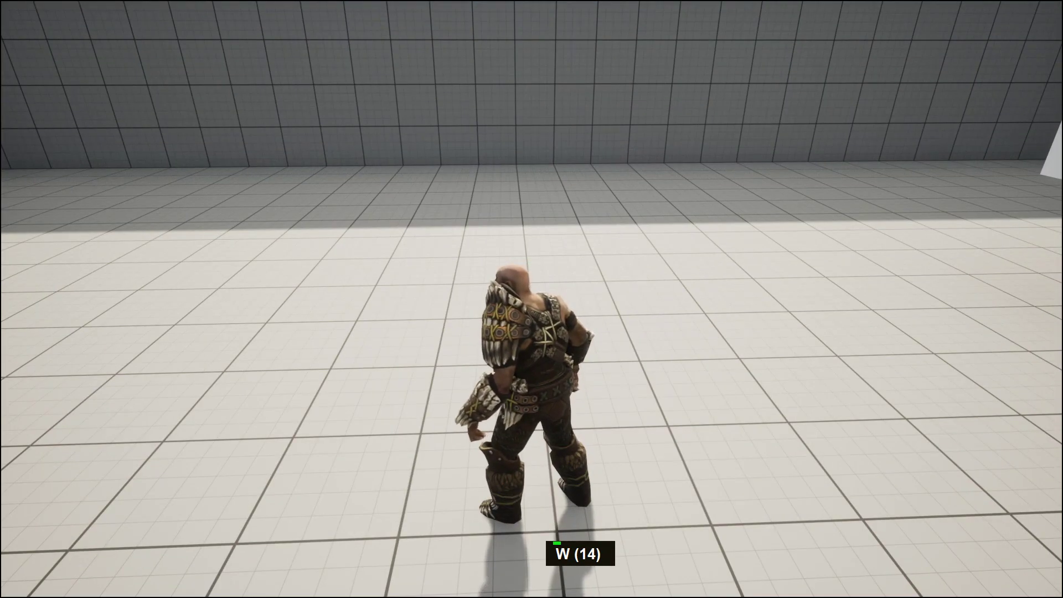